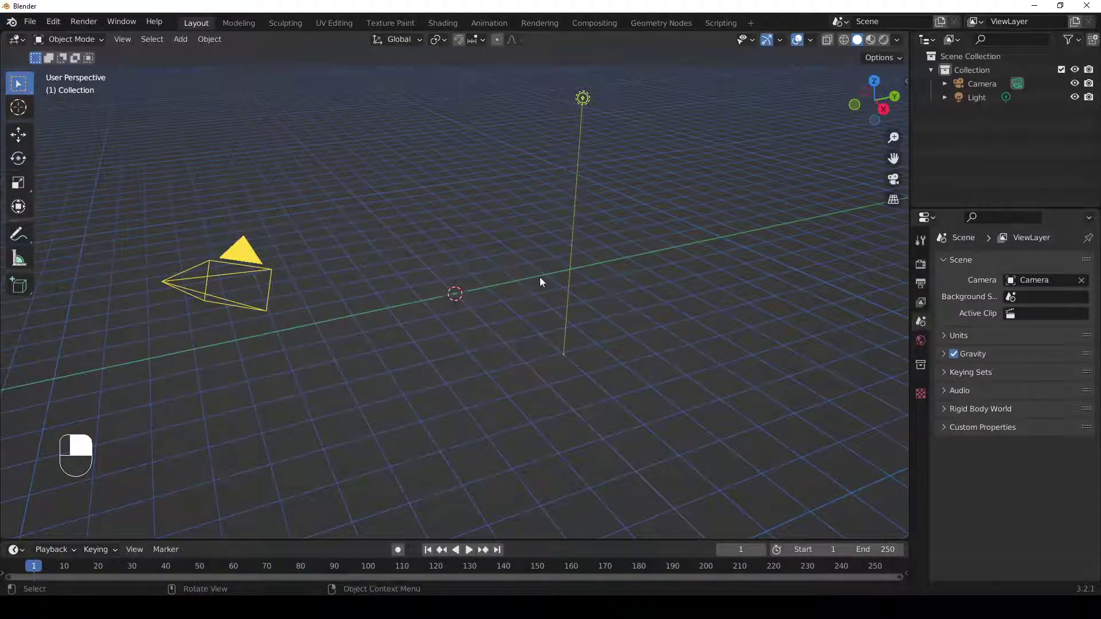
Switch the viewport to front orthographic view with numpad 1.
key("KP_1")
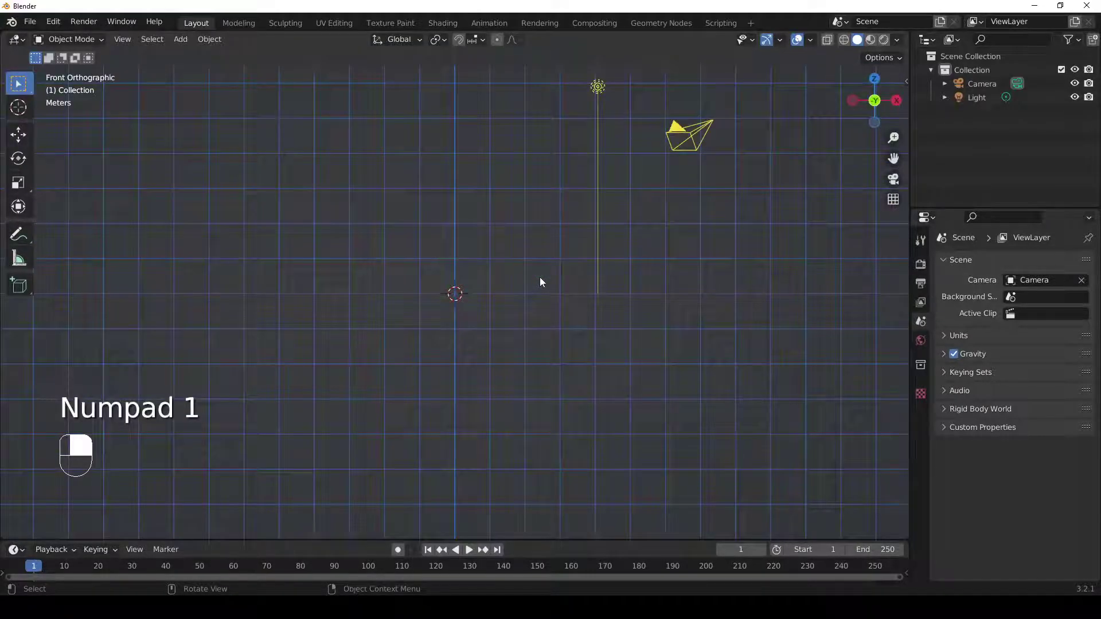
left_click(543, 282)
key("KP_9")
left_click_drag(542, 282, 537, 388)
left_click_drag(462, 307, 658, 258)
key("shift+a")
left_click_drag(537, 387, 487, 207)
left_click_drag(480, 199, 79, 91)
left_click_drag(386, 251, 80, 92)
left_click_drag(79, 42, 80, 92)
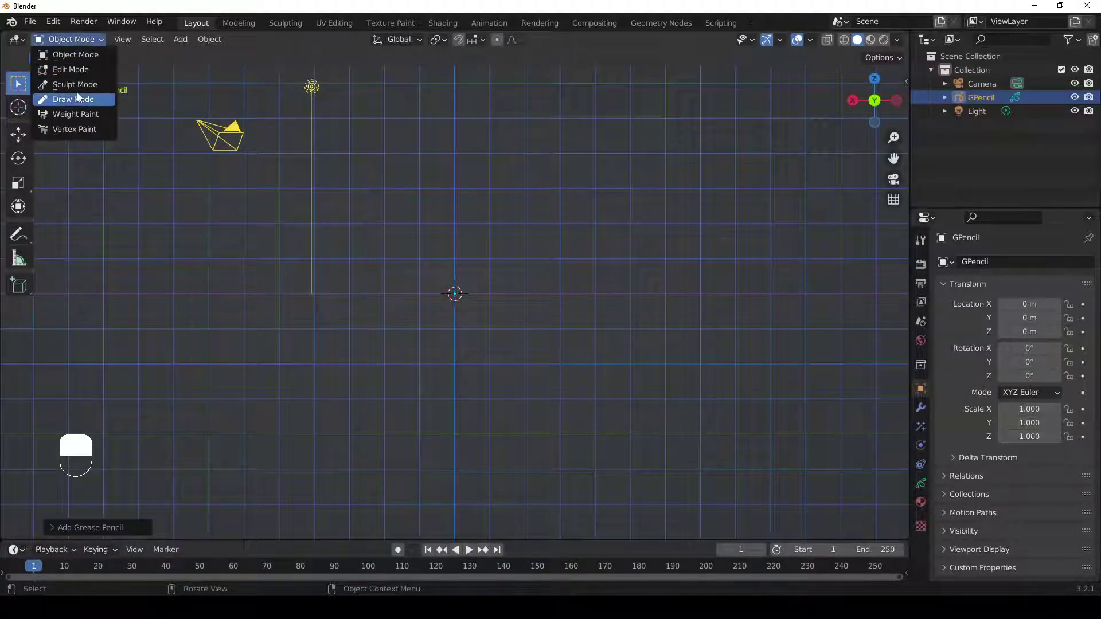
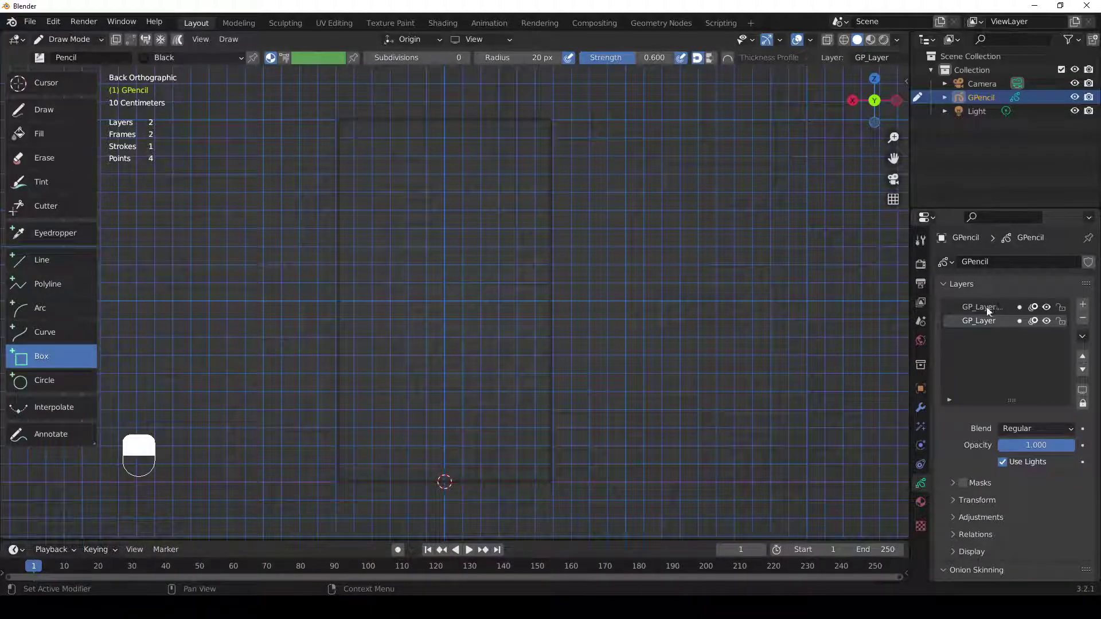
Make GP_Layer.001 the active layer and lock the original GP_Layer against edits.
left_click(984, 313)
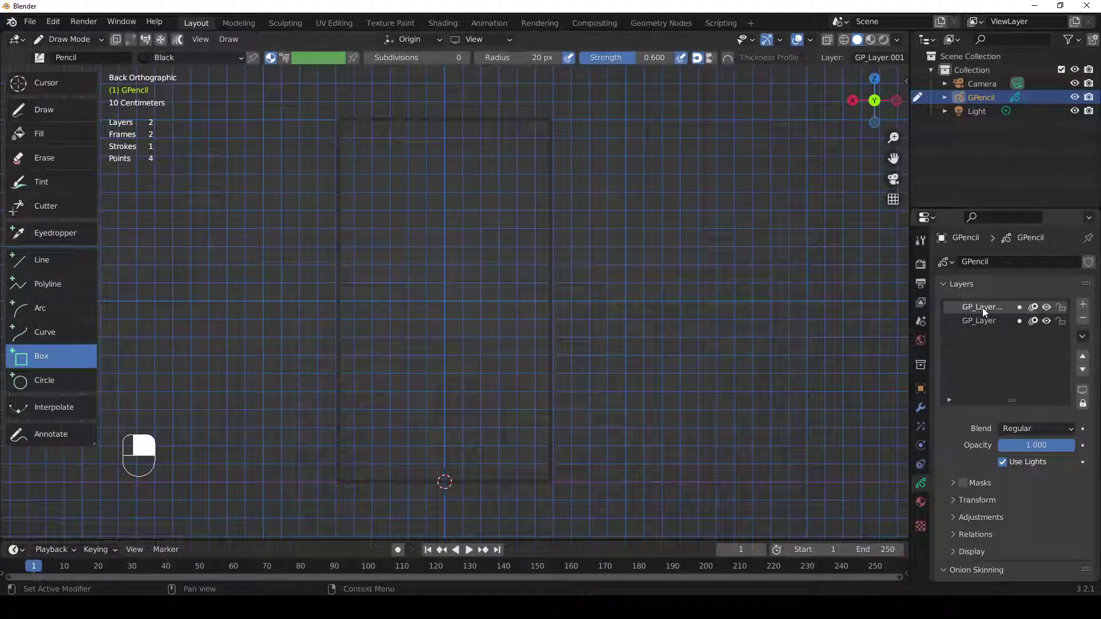
left_click_drag(985, 313, 1066, 326)
left_click(1067, 327)
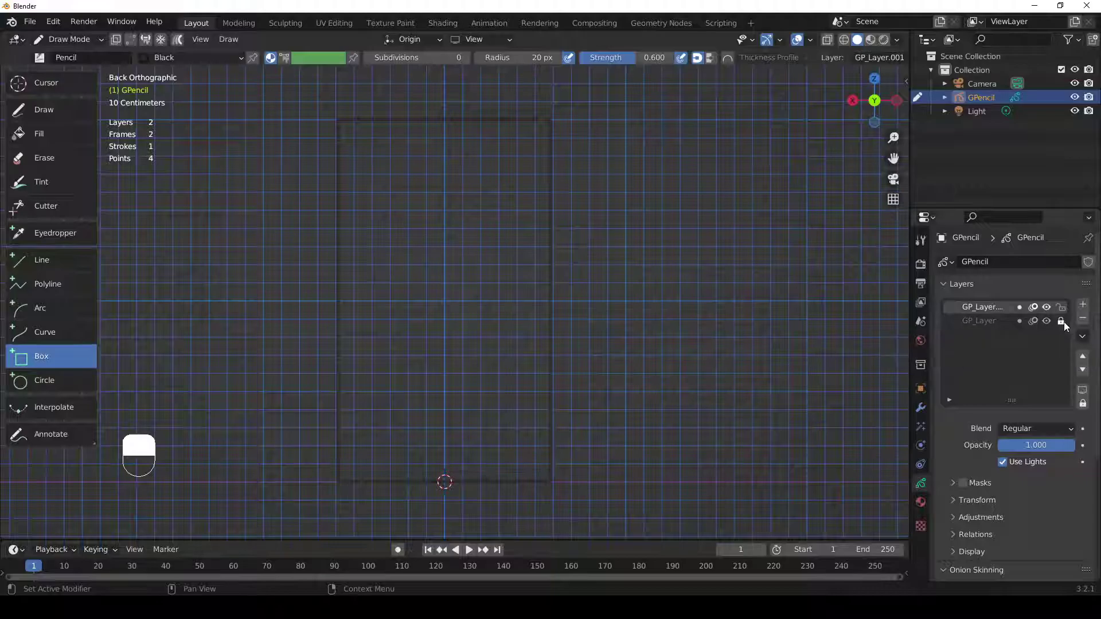
left_click(1066, 327)
right_click(1067, 327)
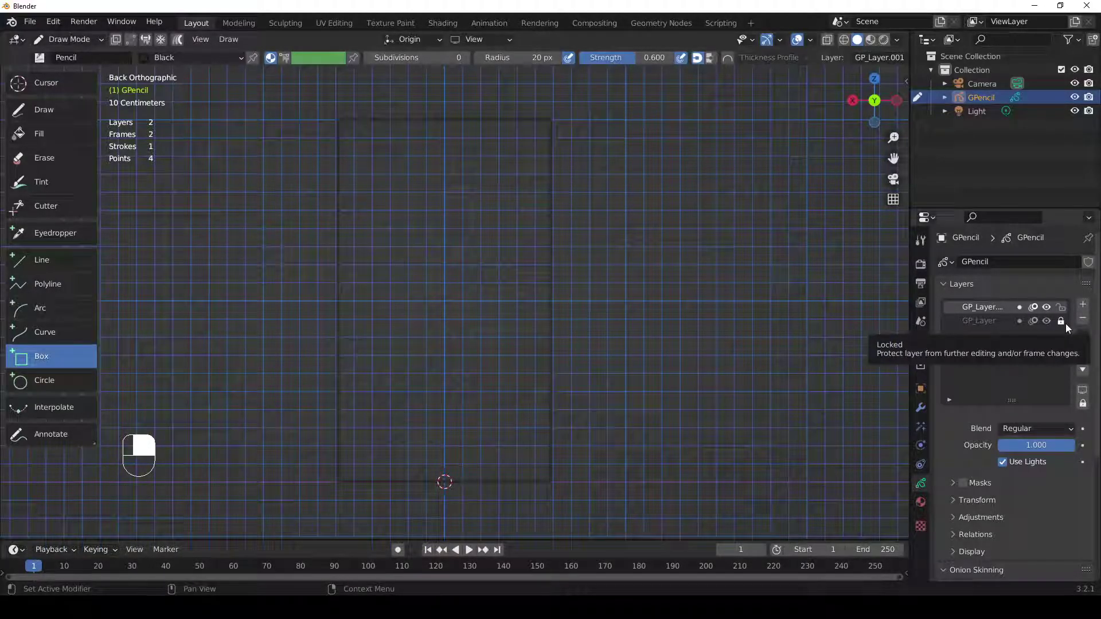
Start renaming GP_Layer.001, selecting its whole old name for replacement.
left_click(979, 312)
middle_click(980, 312)
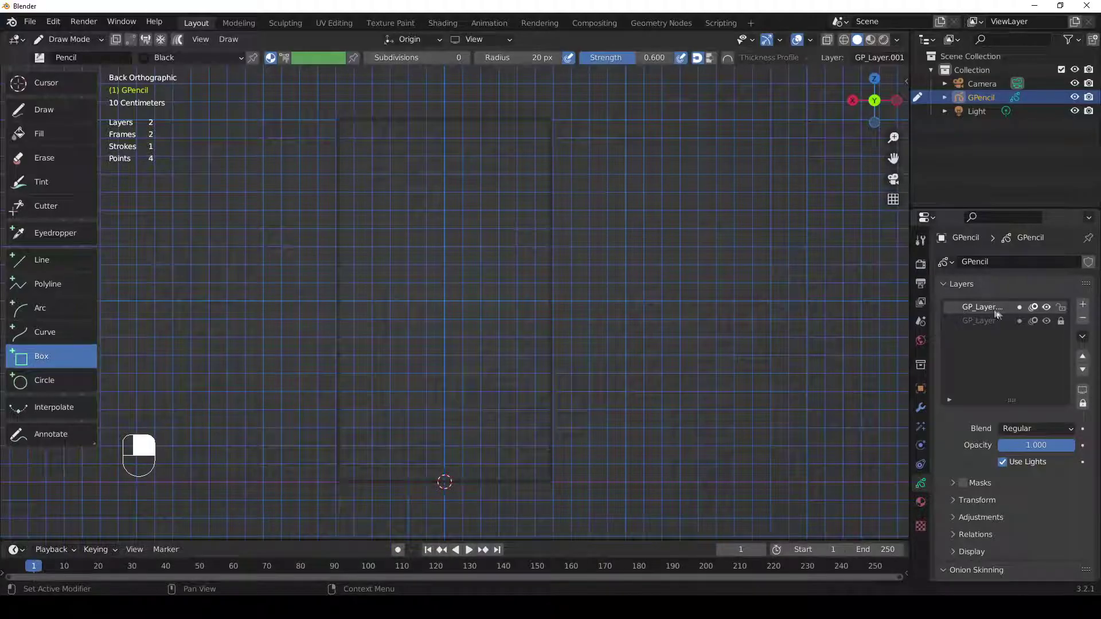
left_click(988, 312)
left_click(989, 315)
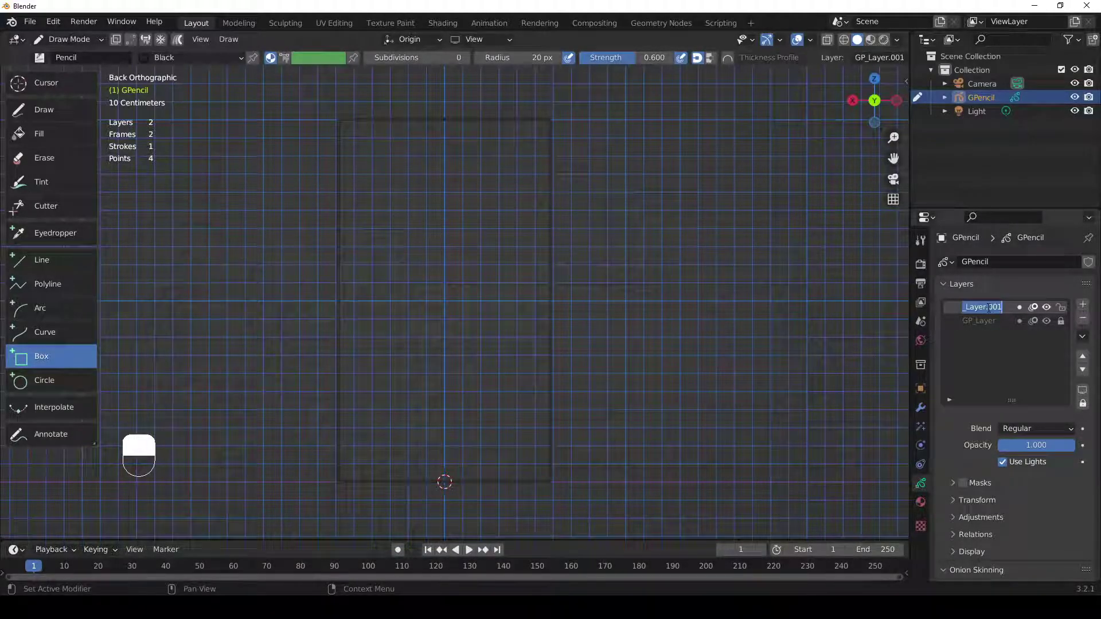
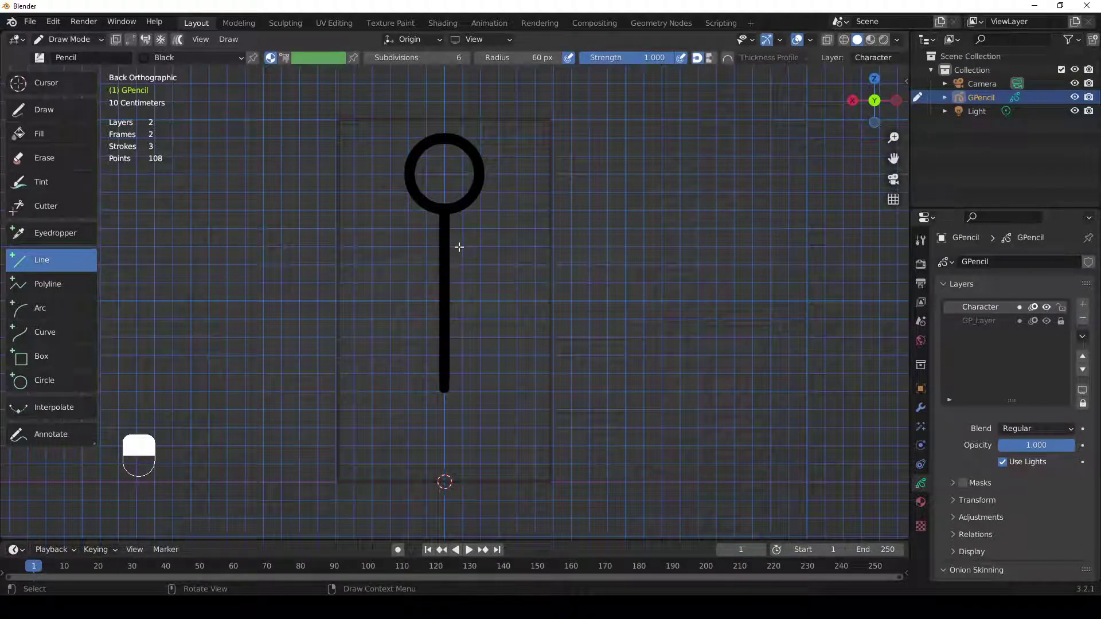
Undo the last body stroke drawn below the head.
key("ctrl+z")
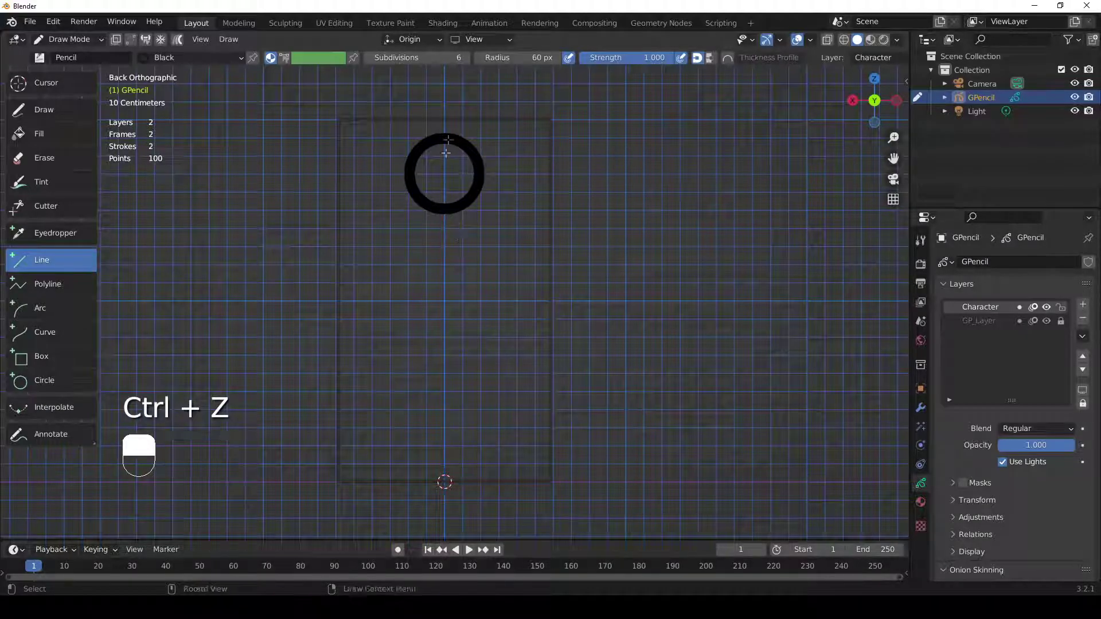
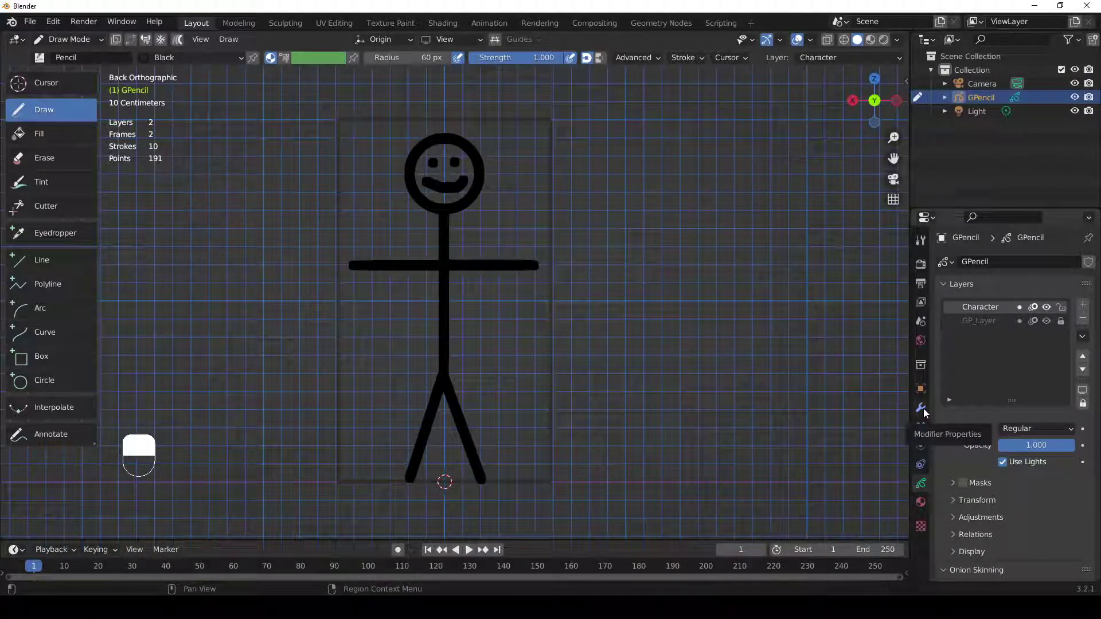
Browse the Add Modifier menu for the GPencil object without choosing one.
left_click_drag(926, 417, 991, 265)
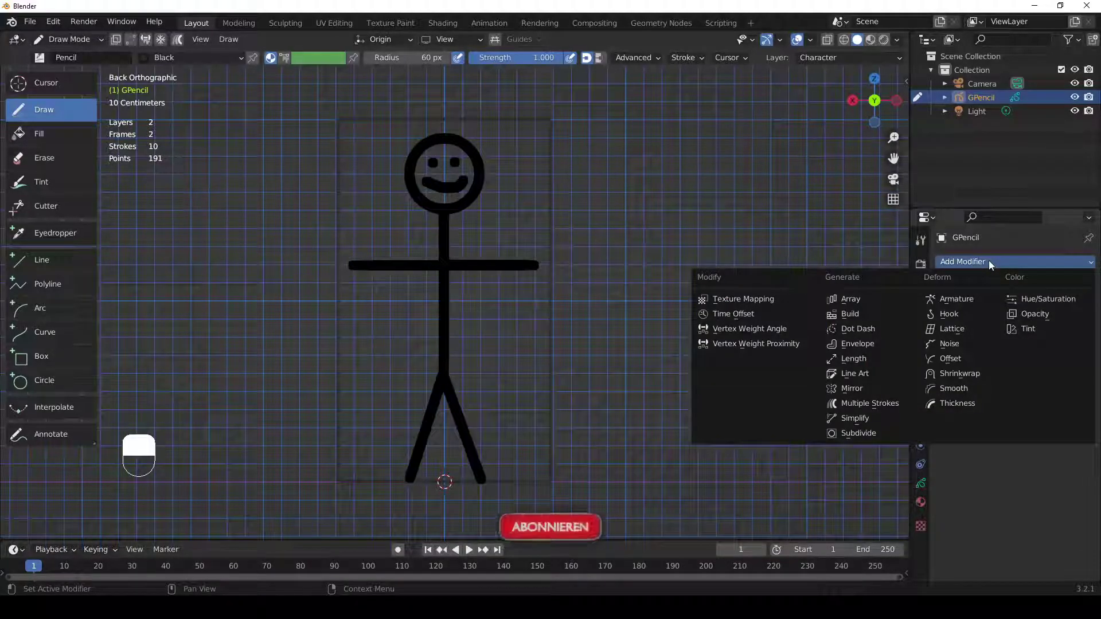
left_click_drag(991, 266, 860, 395)
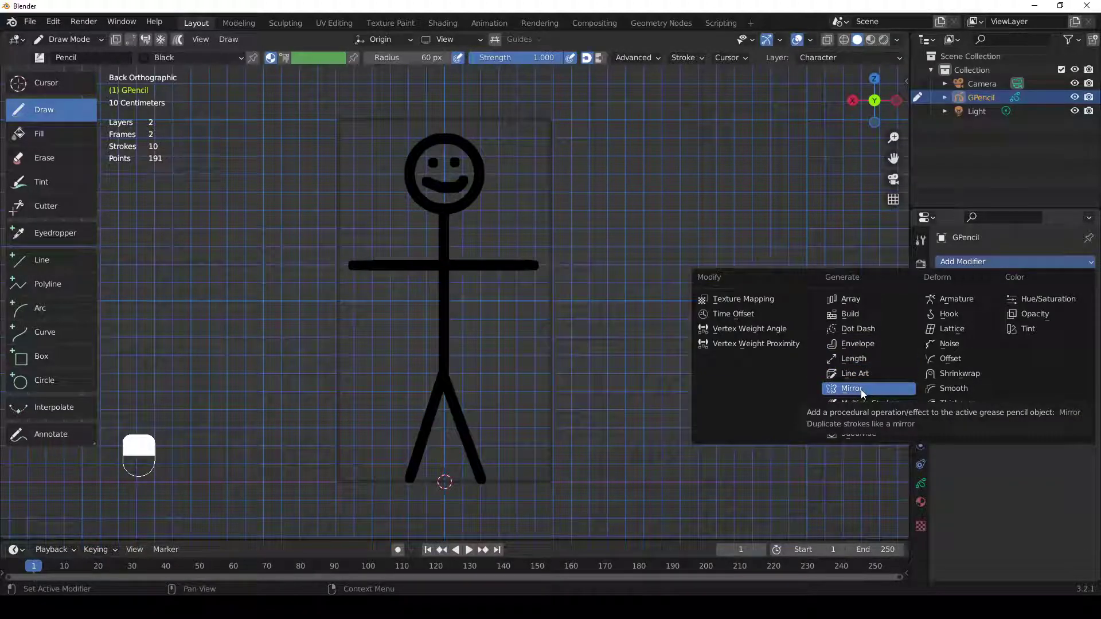
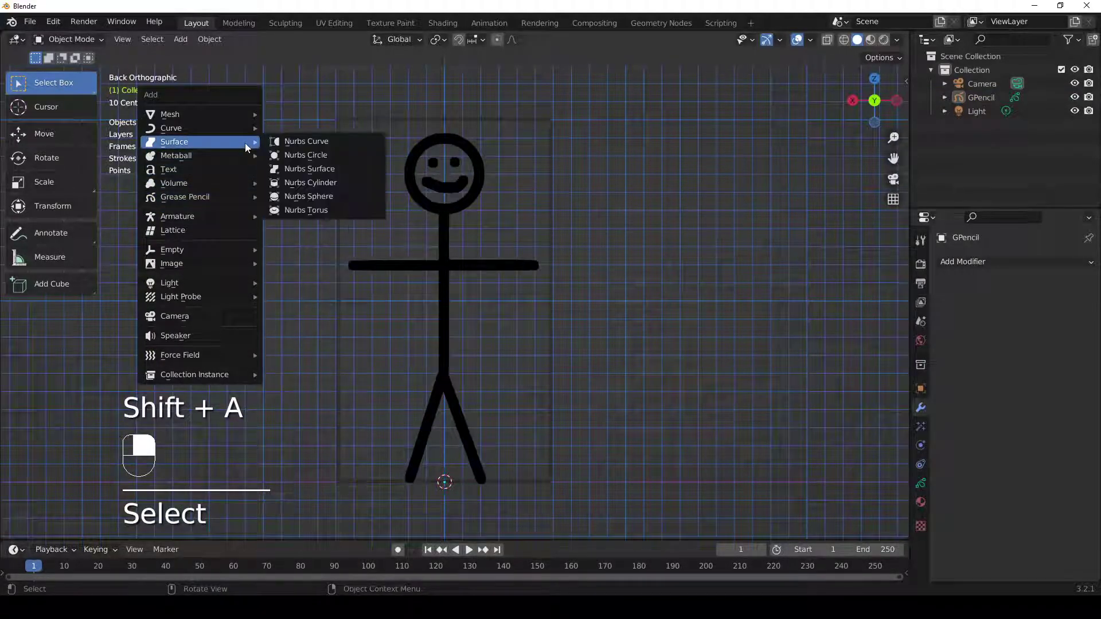
Add a single-bone armature to the scene from the Add > Armature menu.
left_click_drag(213, 203, 215, 202)
left_click(215, 202)
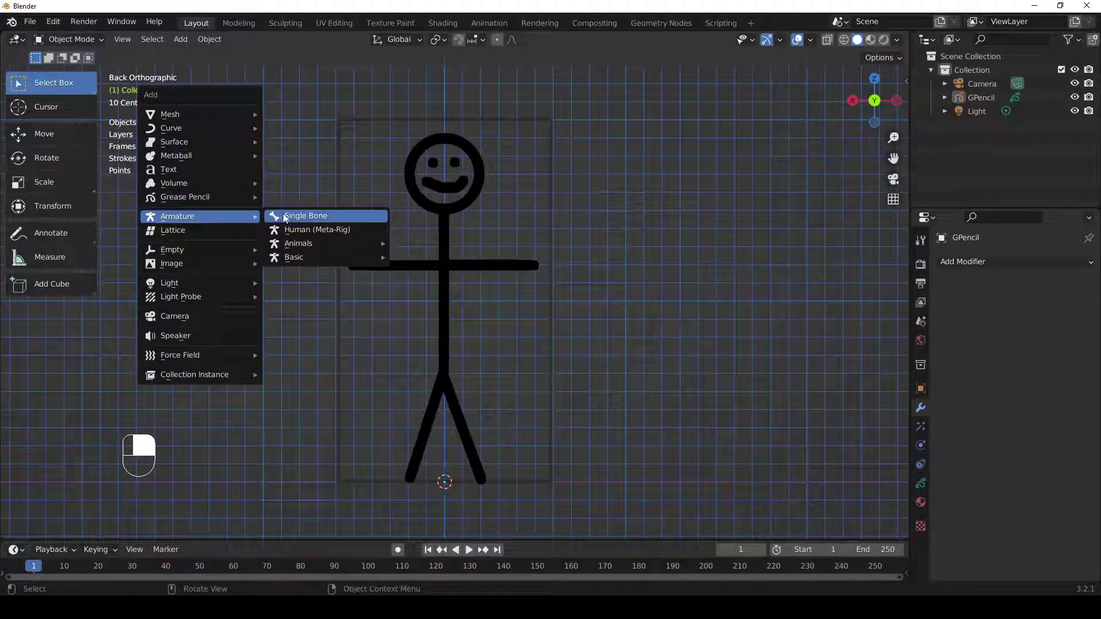
left_click_drag(289, 220, 328, 400)
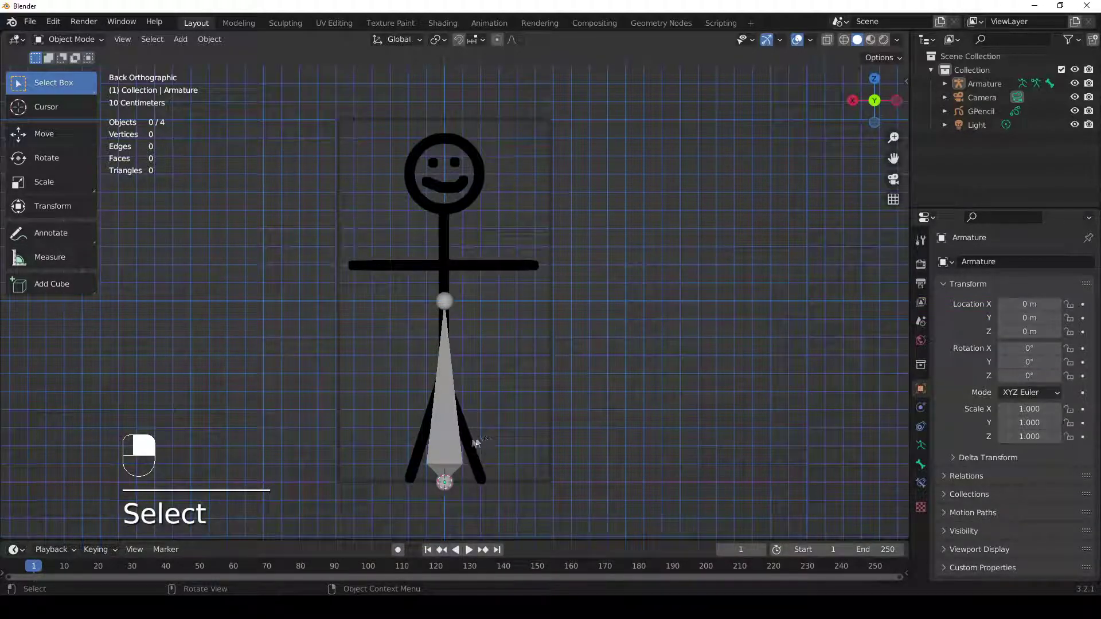
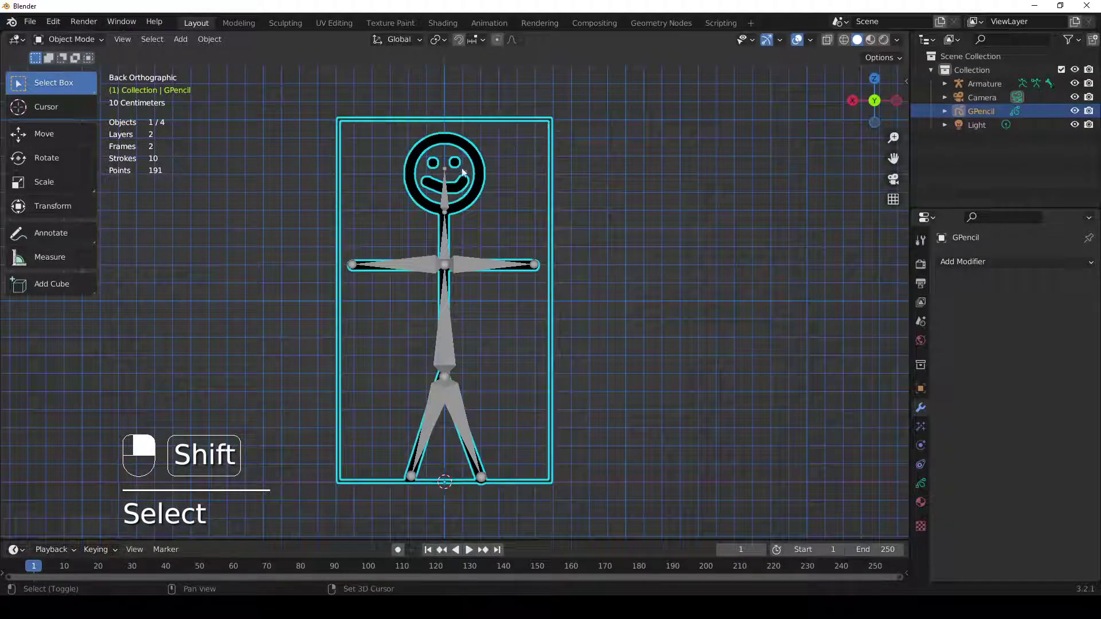
Extrude and position armature bones along the stick figure's head, body and arms.
left_click_drag(447, 180, 465, 503)
left_click_drag(464, 502, 567, 509)
left_click_drag(567, 508, 509, 412)
key("ctrl+p")
left_click_drag(509, 413, 589, 328)
left_click_drag(655, 367, 334, 491)
Show GPencil's Object Data properties scrolled down to the empty Vertex Groups panel.
left_click(924, 486)
middle_click(923, 486)
left_click_drag(987, 523, 333, 490)
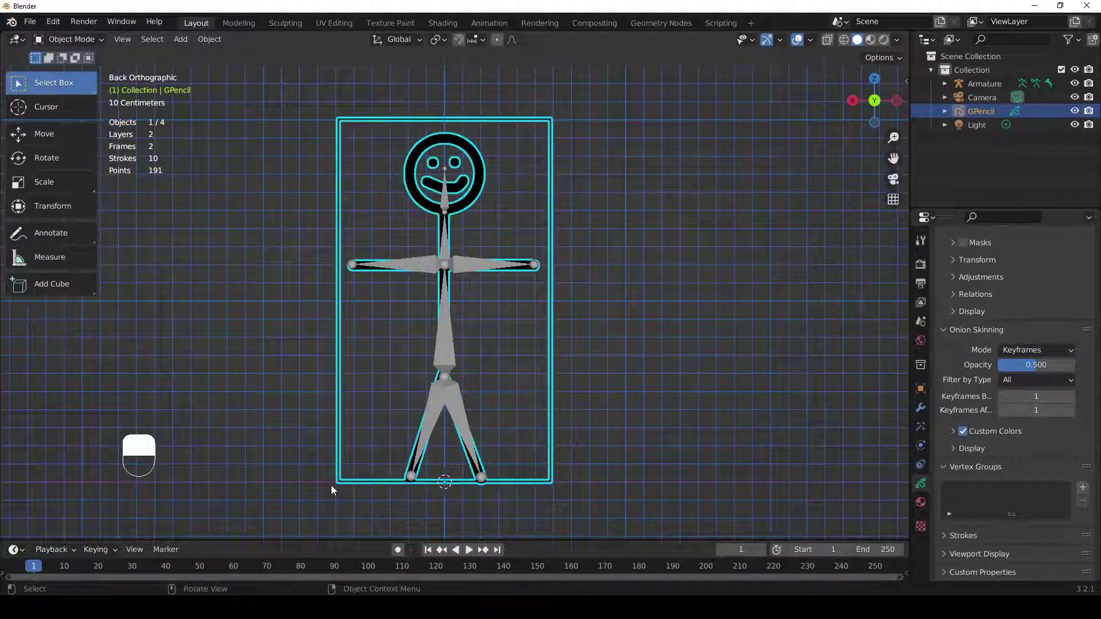
Select GPencil plus the Armature as active and bring up the Set Parent To menu.
left_click(334, 490)
right_click(333, 490)
left_click_drag(333, 491, 553, 126)
left_click_drag(334, 490, 411, 429)
left_click_drag(552, 126, 445, 179)
left_click(445, 179)
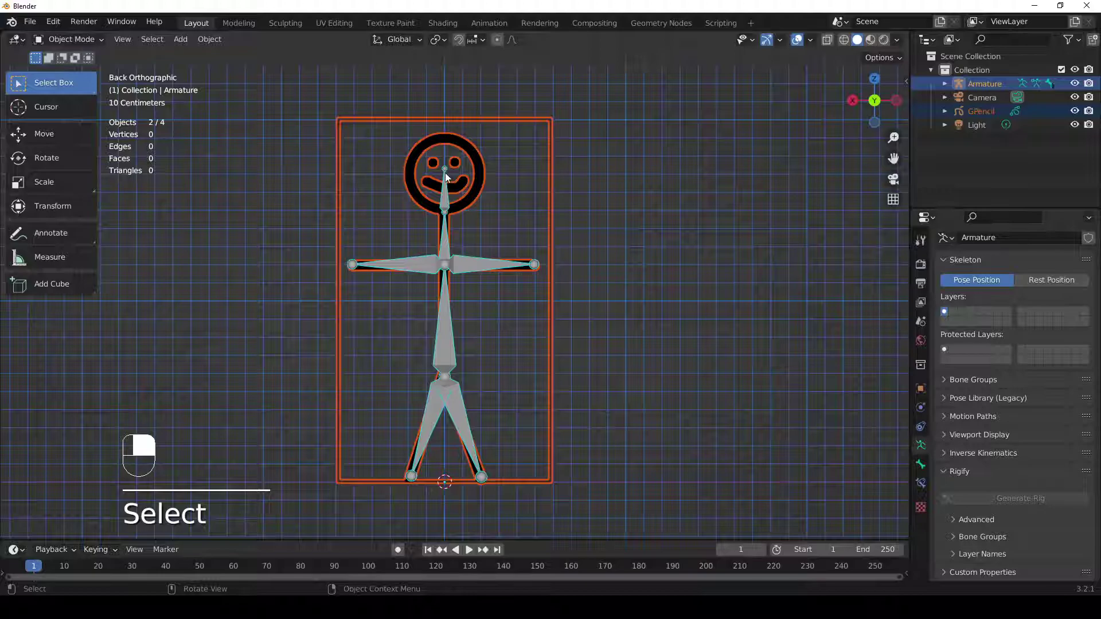
key("ctrl+p")
Inspect the resulting Bone.001–Bone.006 vertex groups on GPencil, then undo the parenting.
right_click(446, 178)
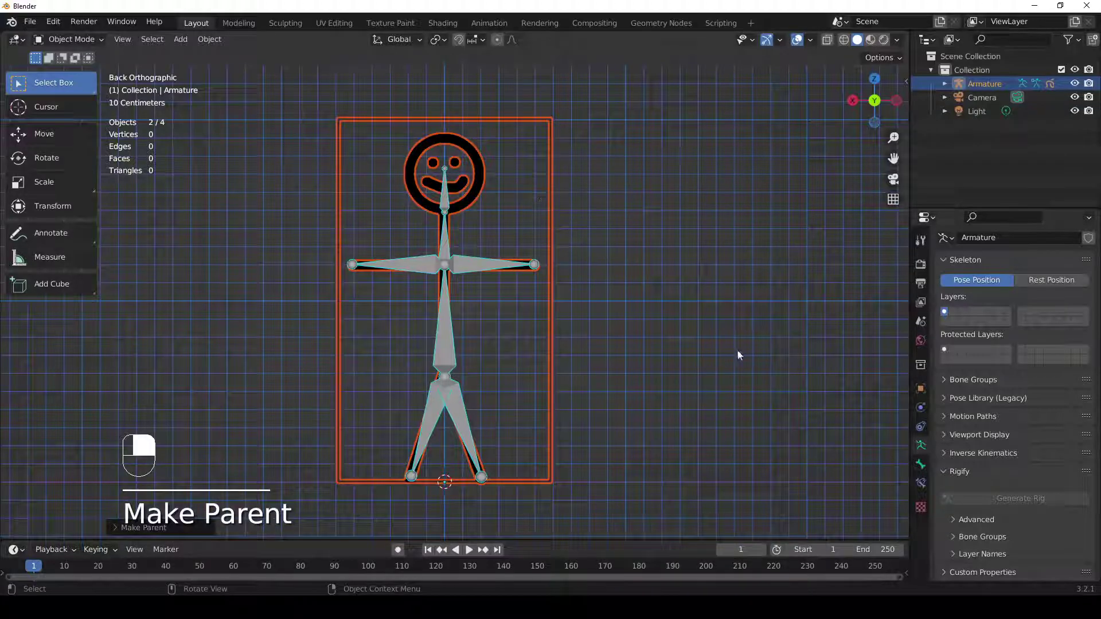
left_click(552, 128)
left_click_drag(552, 128, 1010, 474)
right_click(977, 516)
left_click_drag(985, 450, 974, 513)
key("ctrl+z")
key("ctrl+z")
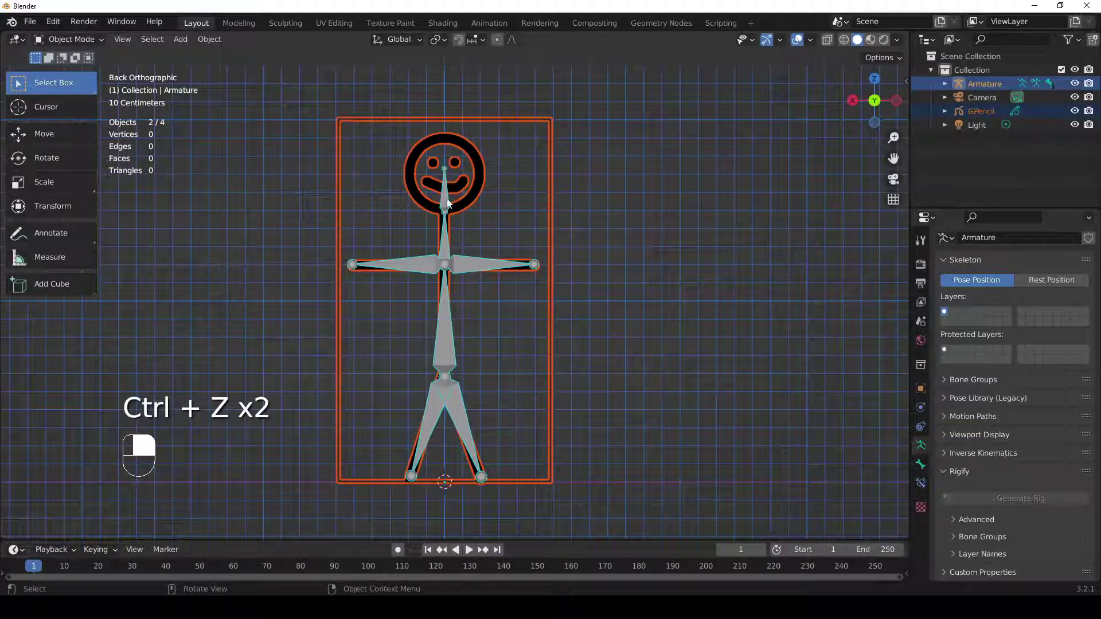
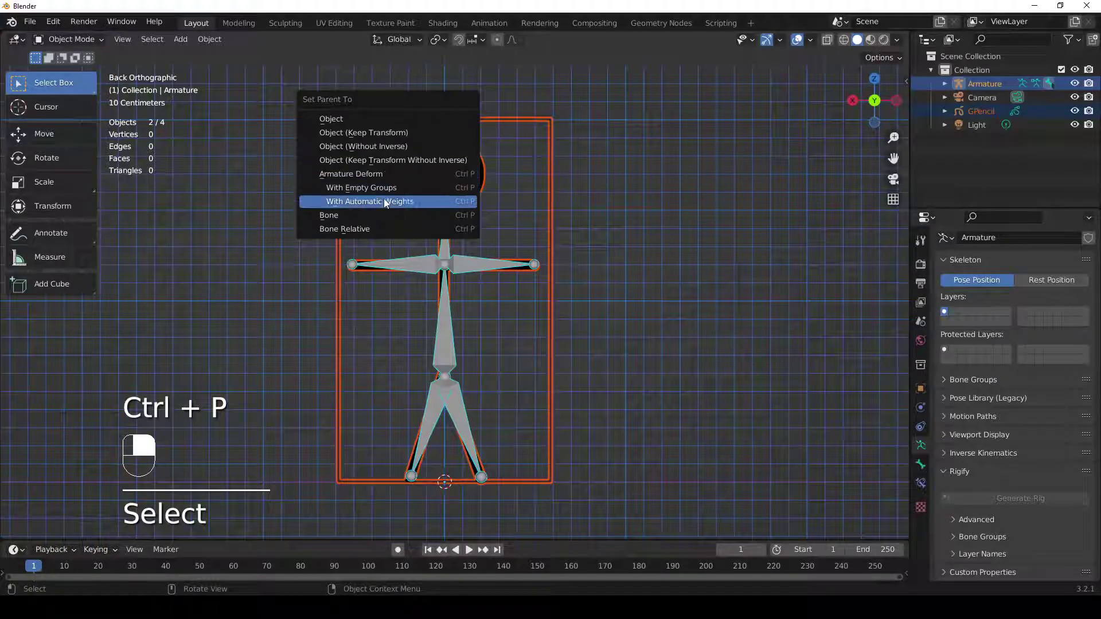
Parent GPencil to the Armature with Automatic Weights and begin rotating the Arm_L bone.
left_click(386, 205)
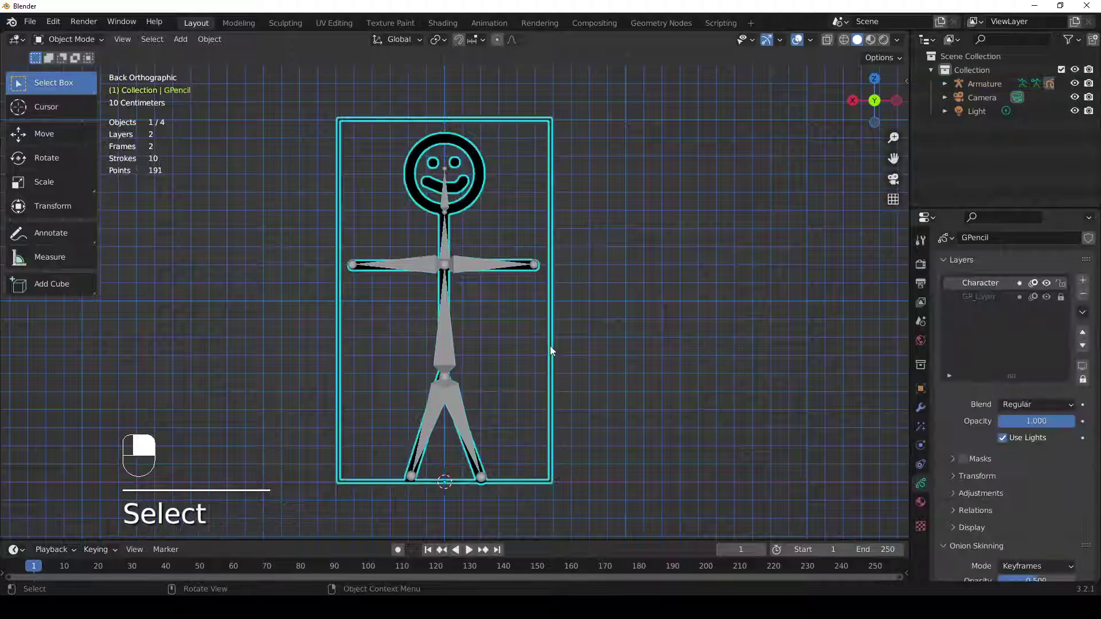
left_click_drag(667, 375, 501, 276)
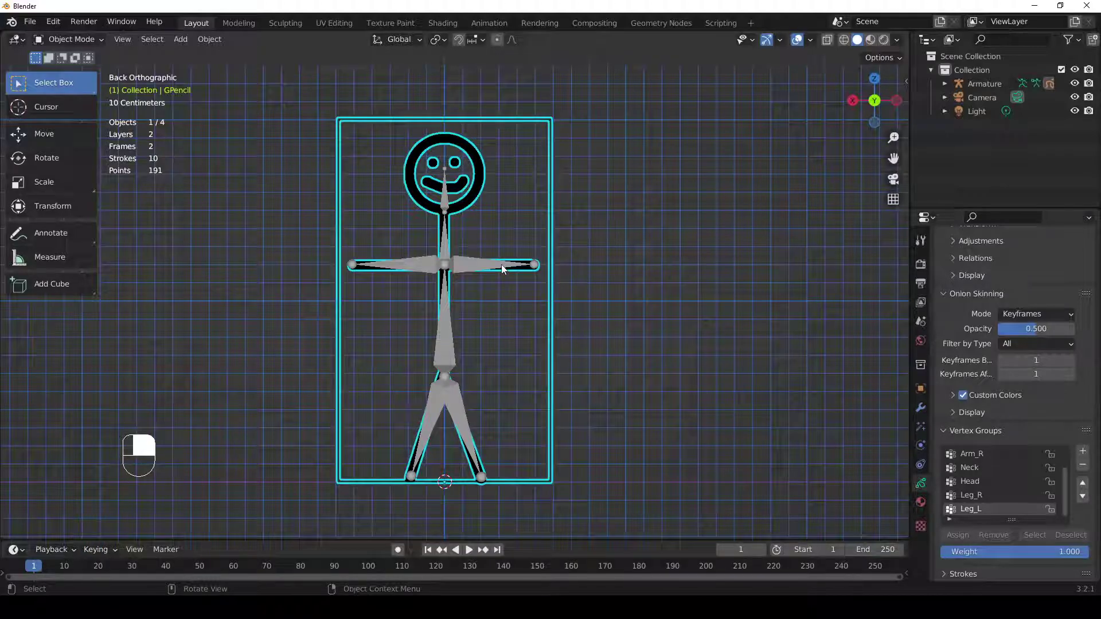
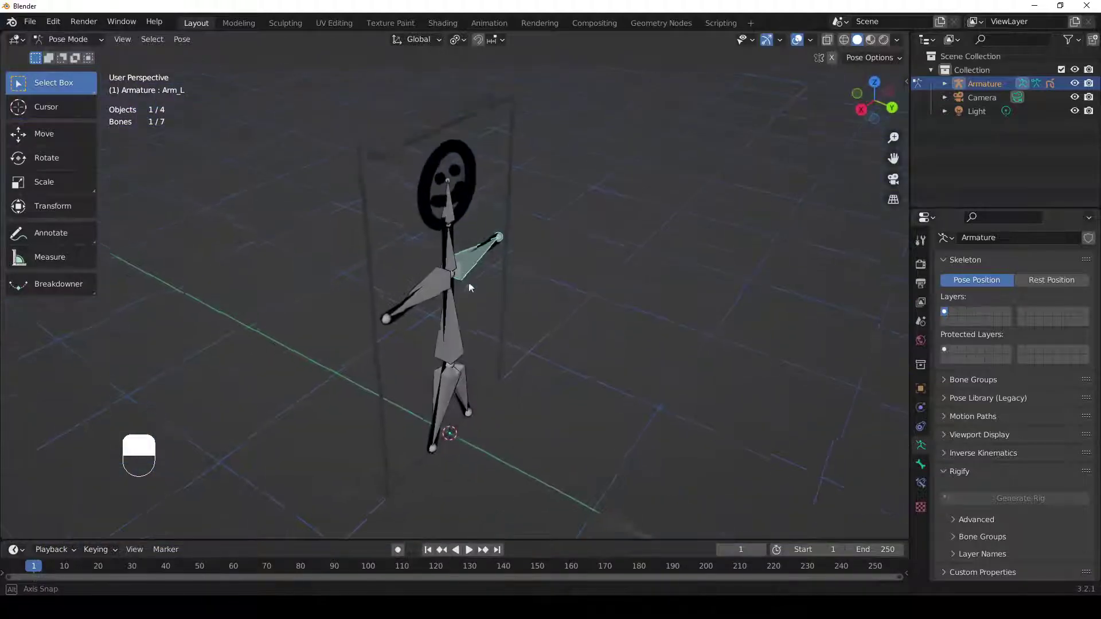
Orbit into perspective and start rotating the Head bone to tilt the figure's head.
left_click_drag(443, 288, 446, 216)
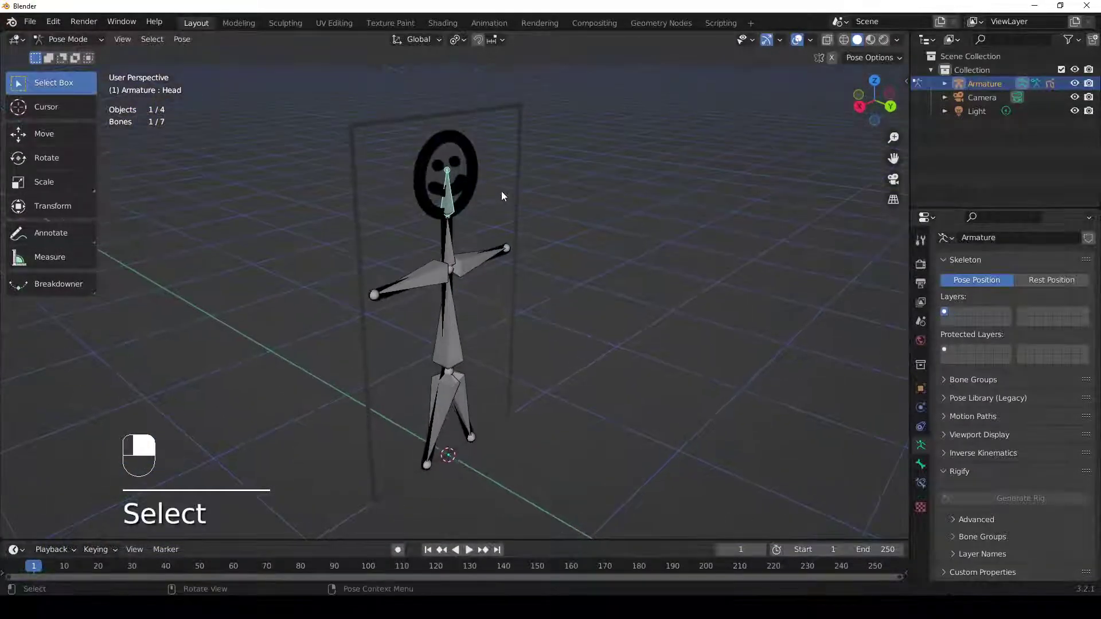
key("r")
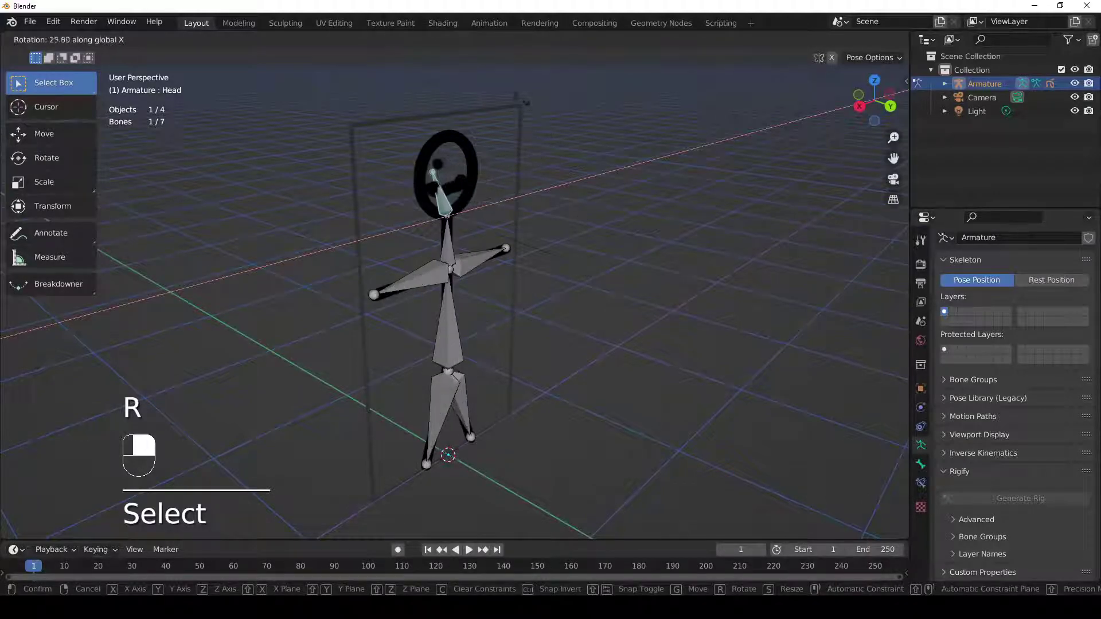
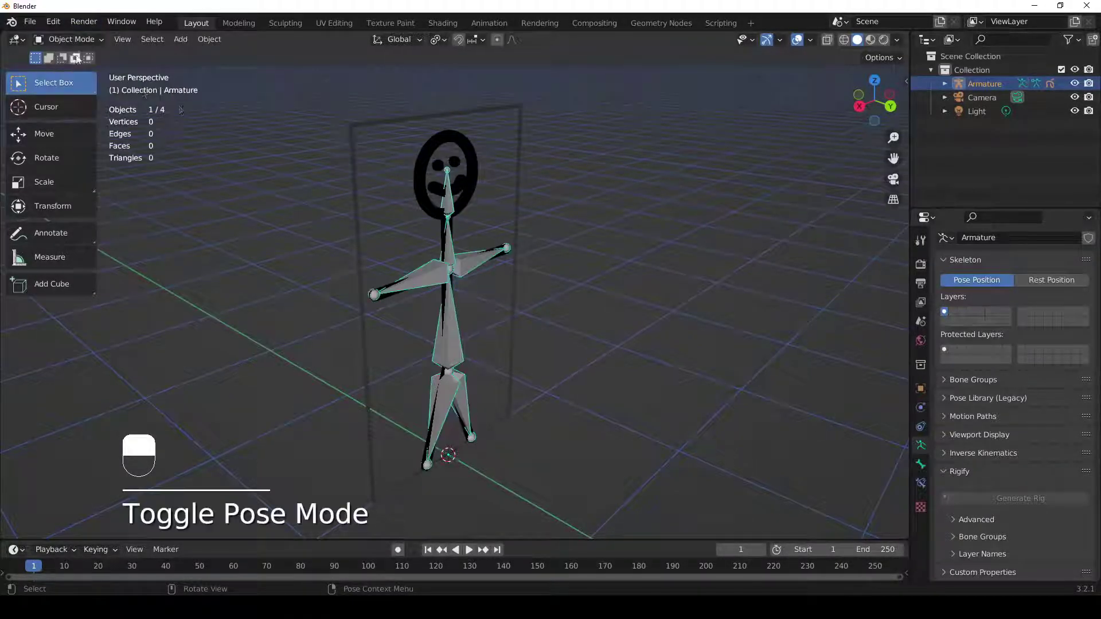
Select the GPencil drawing to show its Head, Neck, Arm_R, Leg_R and Leg_L vertex groups.
left_click_drag(437, 156, 609, 239)
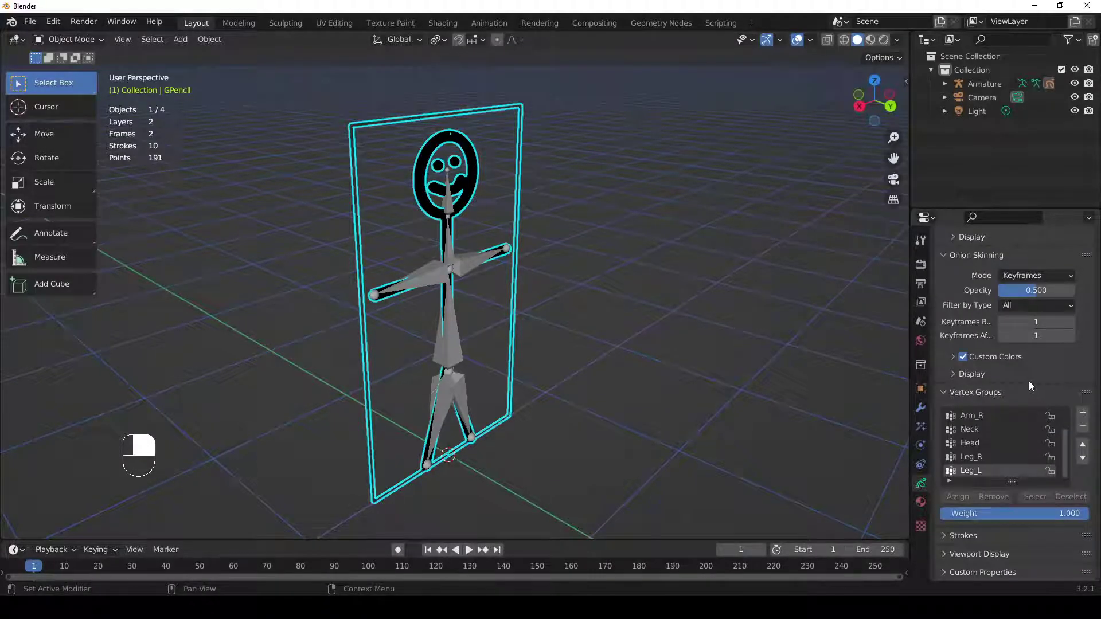
Paint Head-group weights over the head, face and mouth strokes in Weight Paint mode.
left_click(978, 448)
left_click_drag(978, 449, 78, 75)
left_click_drag(978, 449, 469, 208)
left_click_drag(78, 44, 78, 74)
left_click(561, 204)
right_click(561, 204)
left_click_drag(518, 210, 484, 213)
Continue painting Head weights onto the head outline and eyes.
left_click(476, 212)
right_click(475, 213)
left_click_drag(447, 177, 404, 300)
left_click_drag(382, 160, 400, 298)
left_click(403, 300)
right_click(403, 300)
middle_click(480, 270)
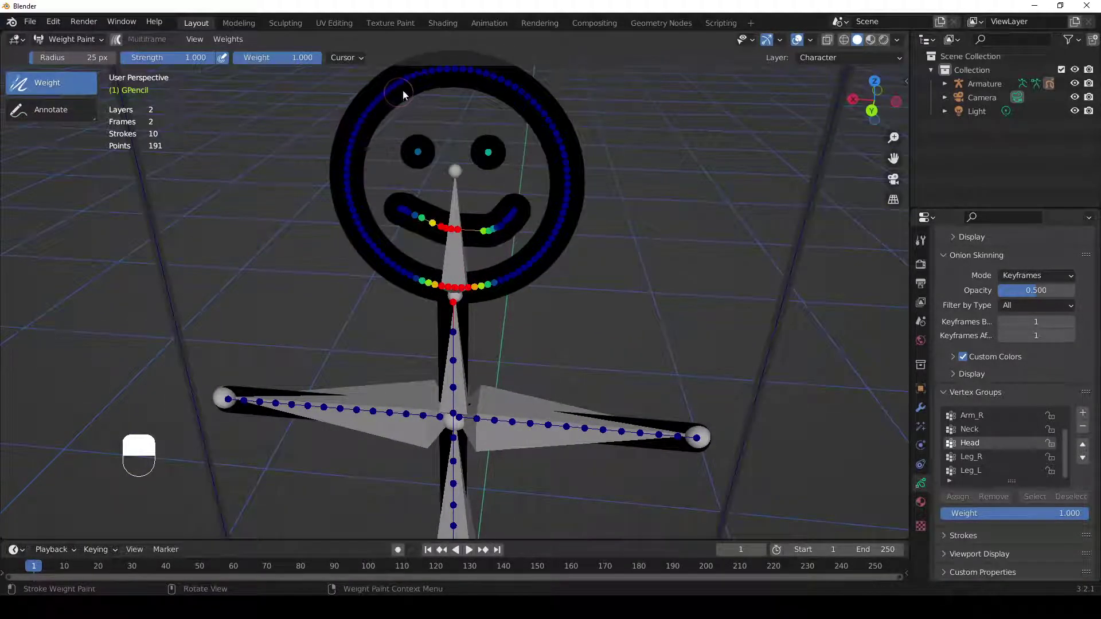
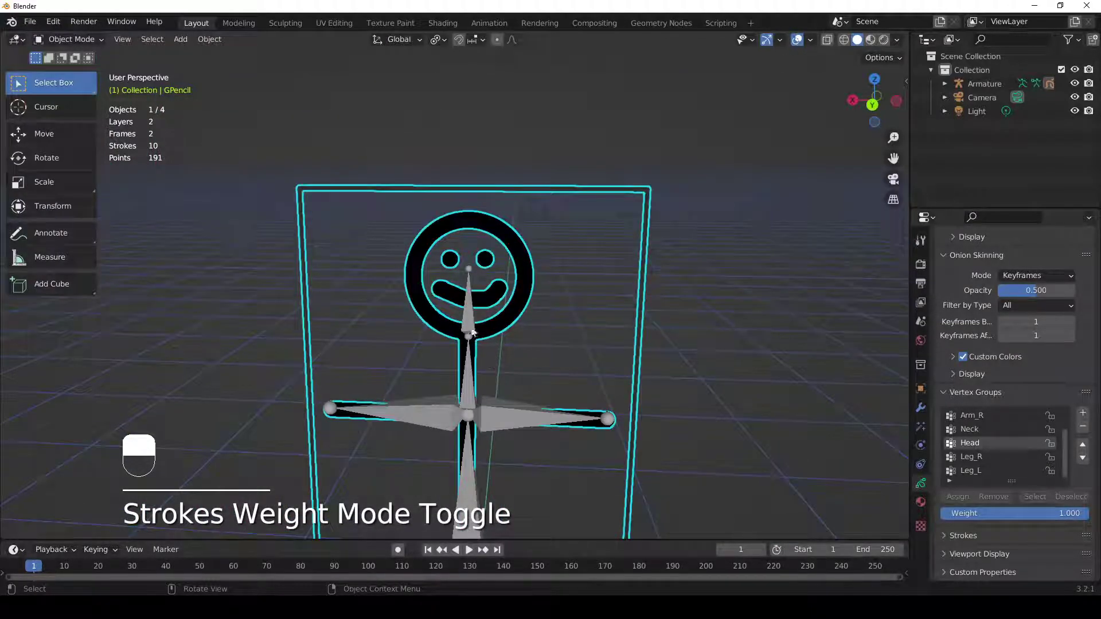
Select the Head bone of the Armature in Pose Mode.
left_click_drag(472, 326, 66, 51)
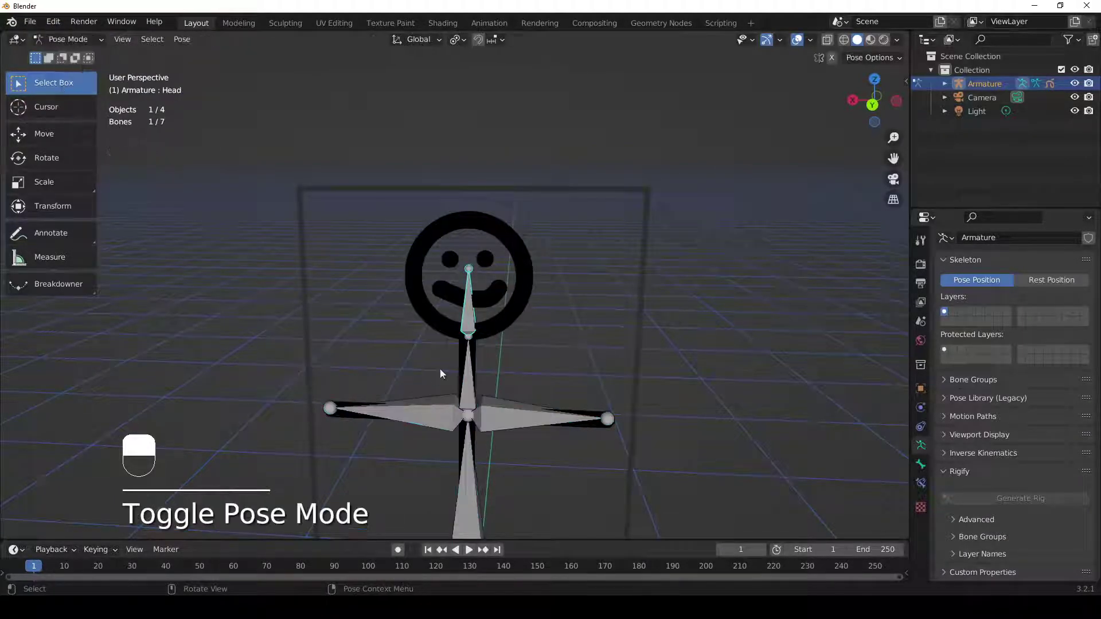
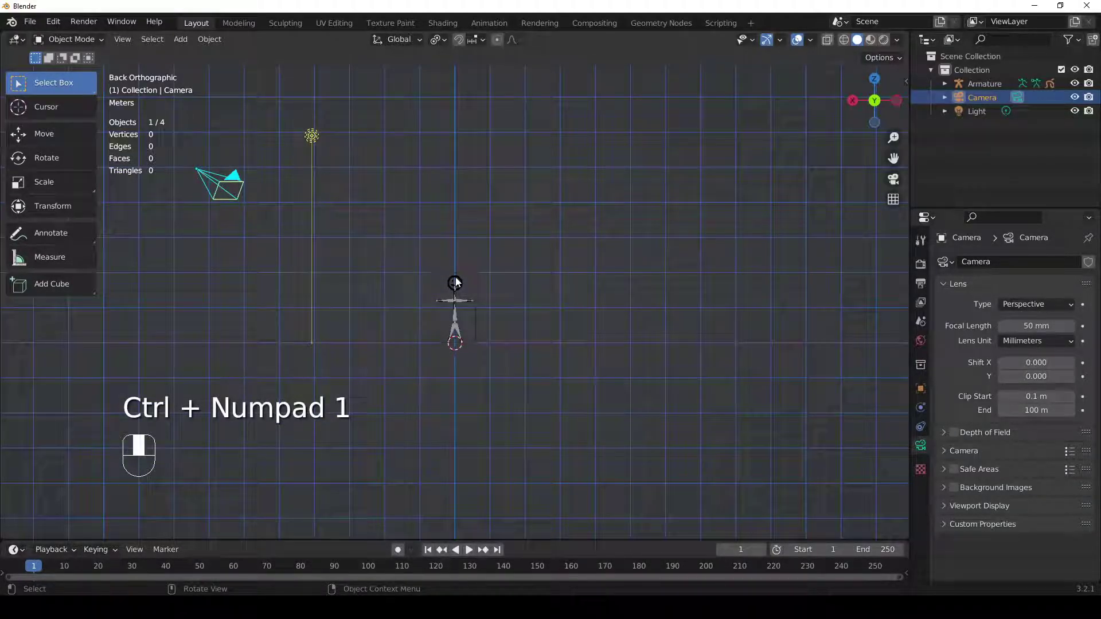
Select the Camera and look through it (50 mm lens), then orbit back out.
left_click(461, 283)
middle_click(461, 282)
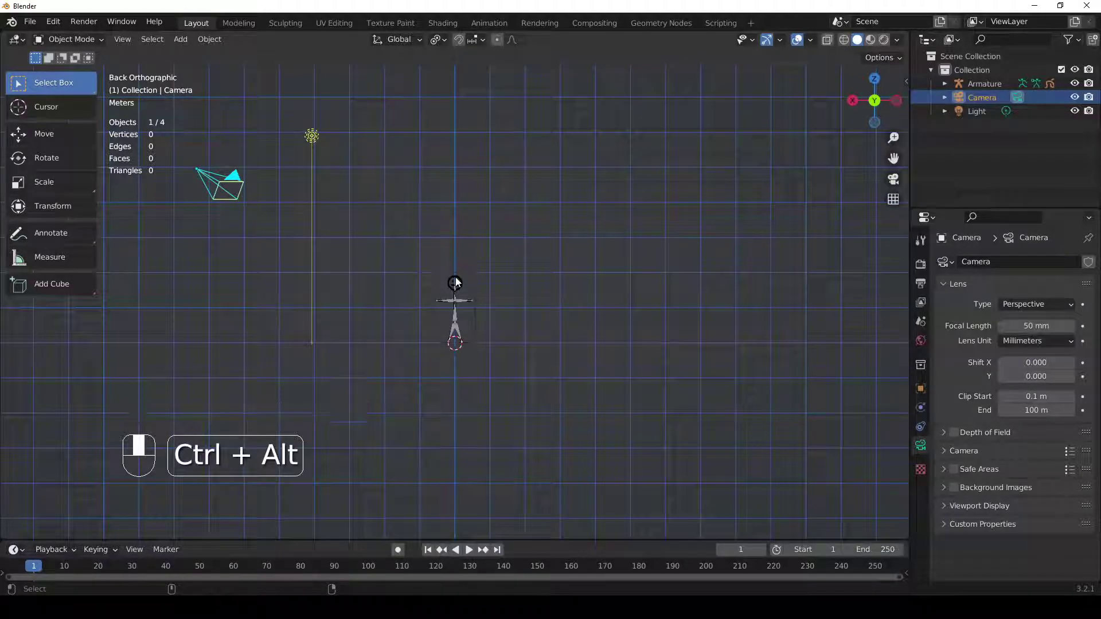
key("ctrl+alt+KP_0")
left_click_drag(461, 282, 461, 282)
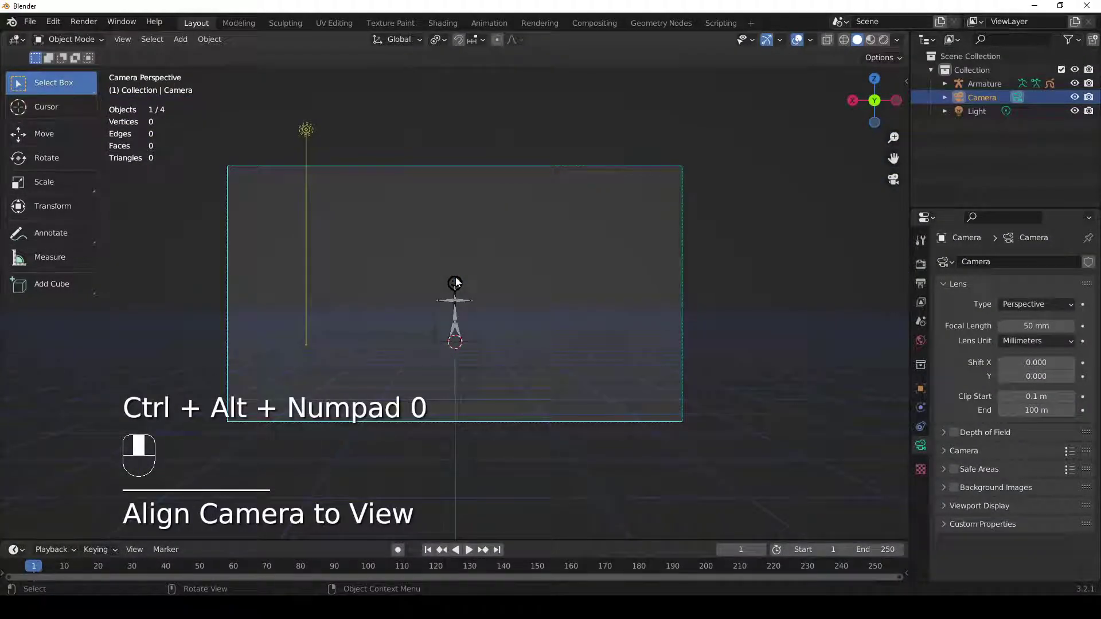
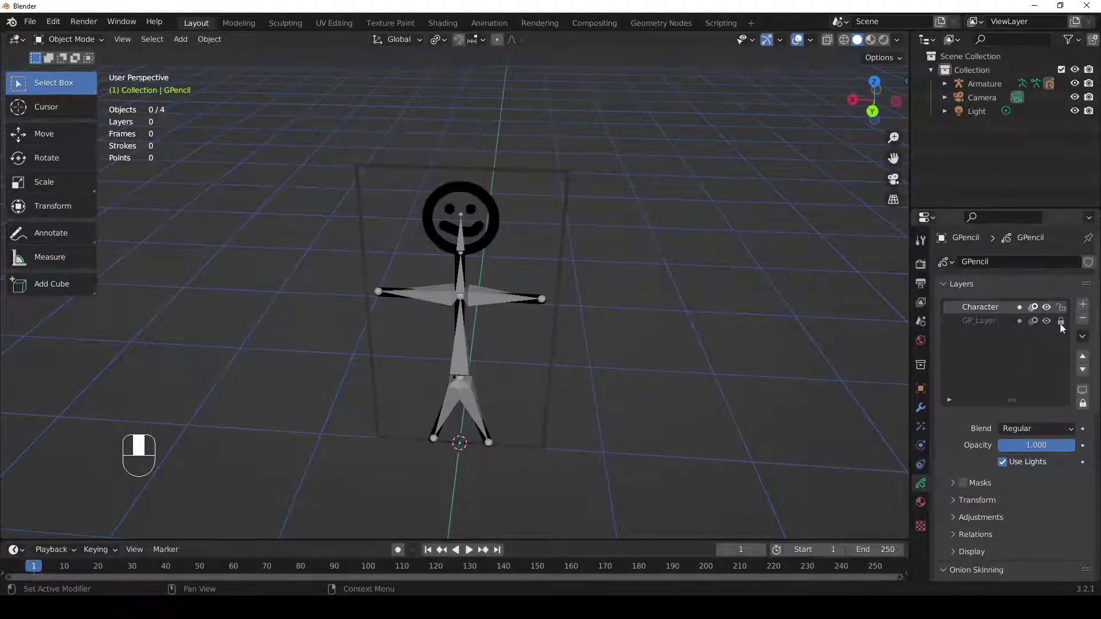
Unlock GP_Layer, make it active and enter Edit Mode on the GPencil strokes.
left_click(1063, 324)
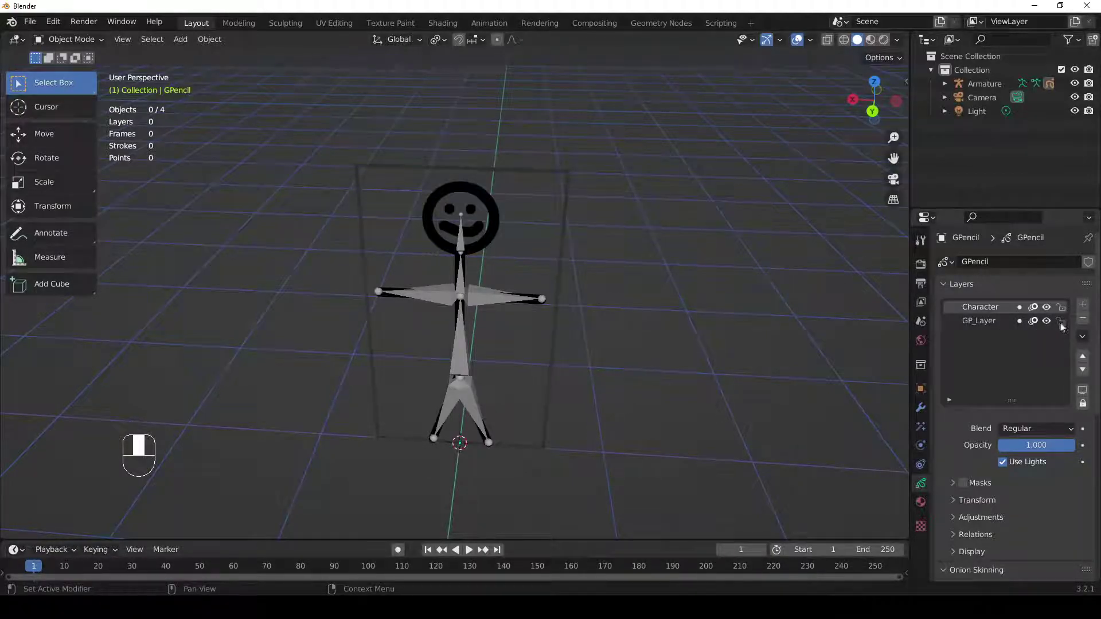
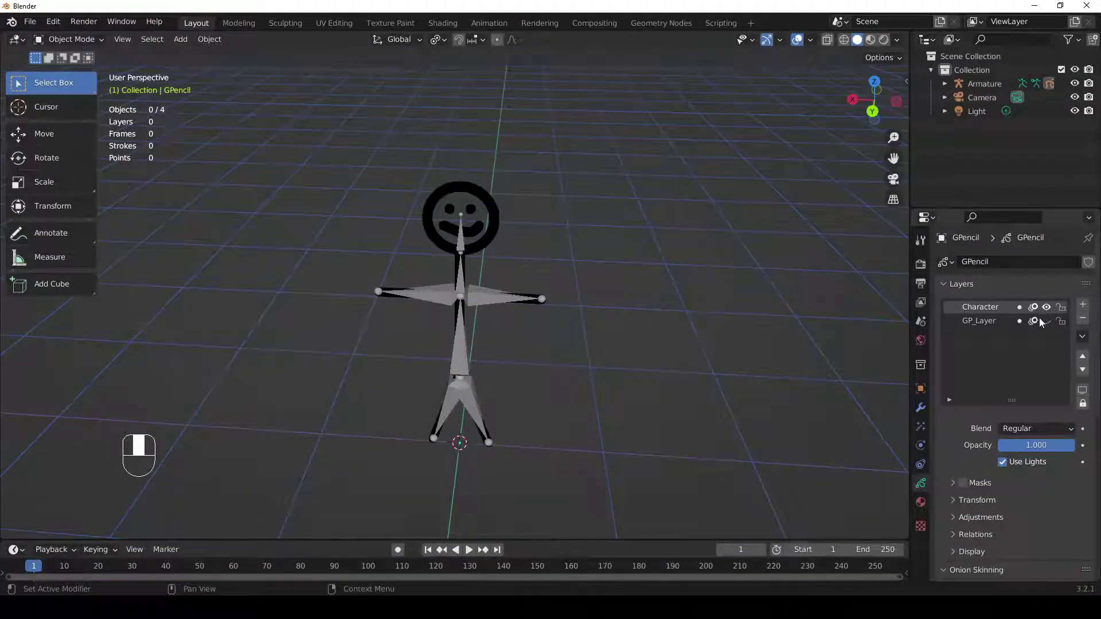
left_click_drag(1045, 326, 986, 327)
left_click_drag(987, 328, 406, 233)
key("Tab")
Select the rectangular guide frame's points around the stick figure.
left_click_drag(443, 198, 623, 121)
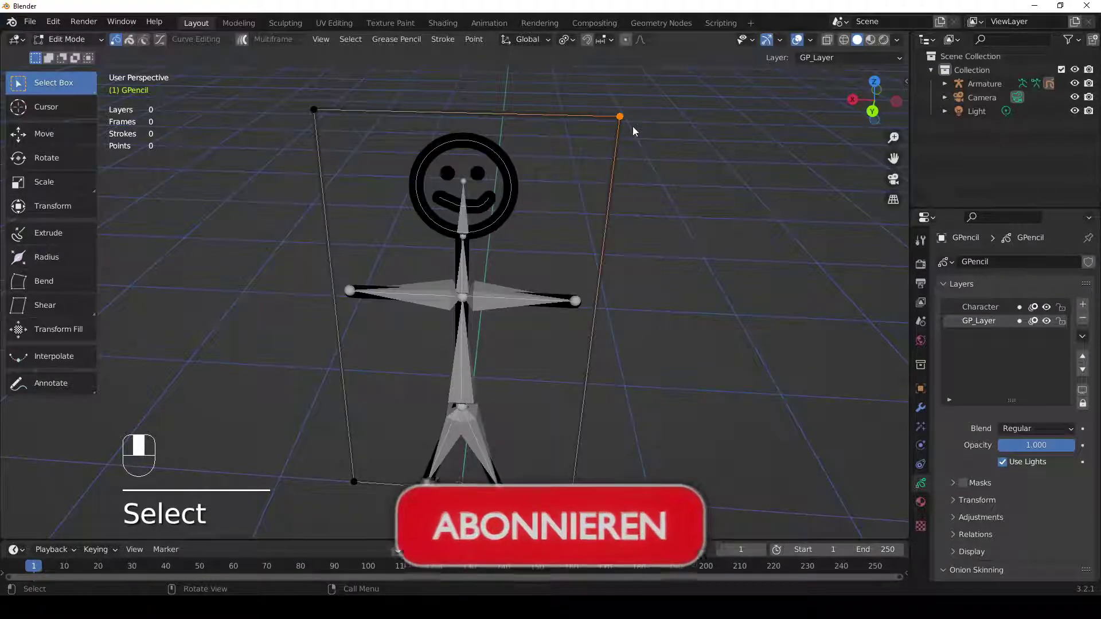
middle_click(633, 132)
key("ctrl+l")
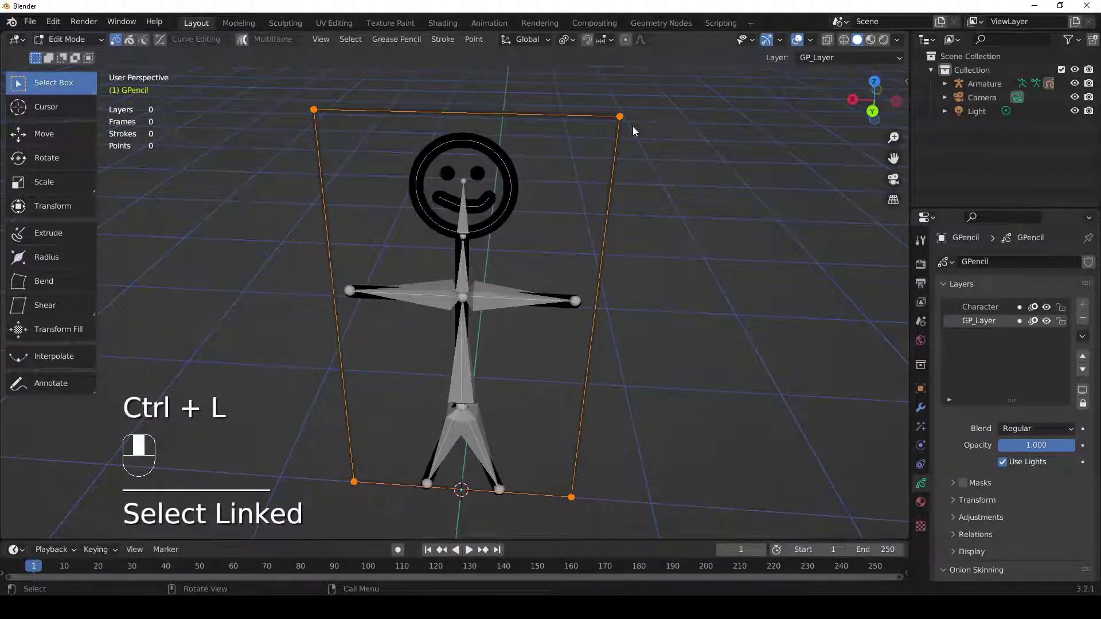
left_click_drag(634, 133, 634, 132)
Delete the selected guide-frame stroke, leaving only the stick figure.
key("x")
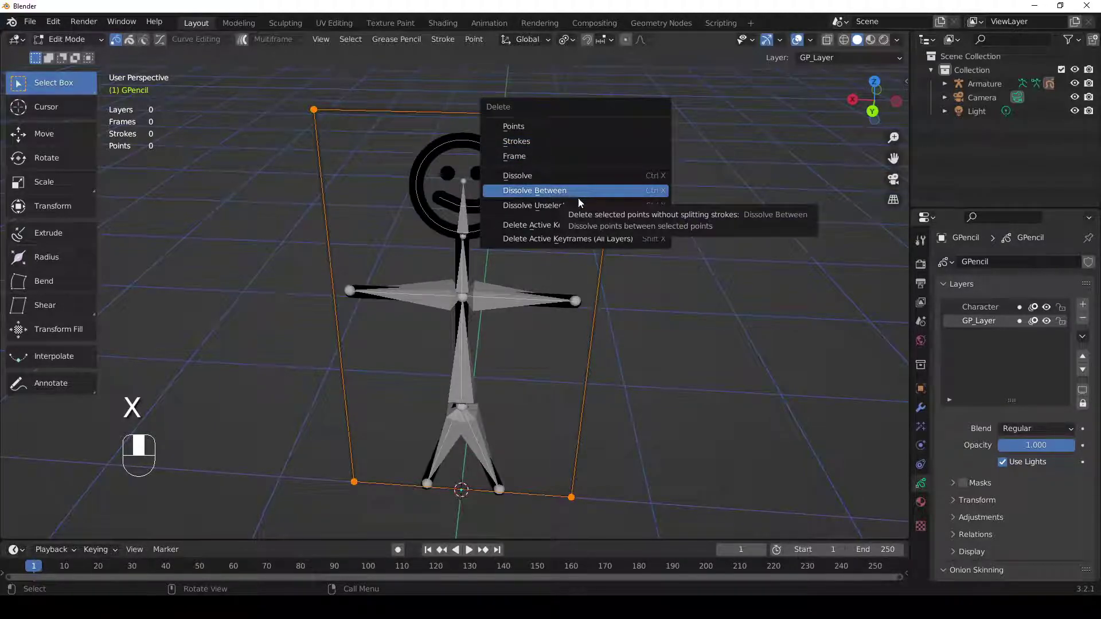
left_click_drag(574, 218, 536, 136)
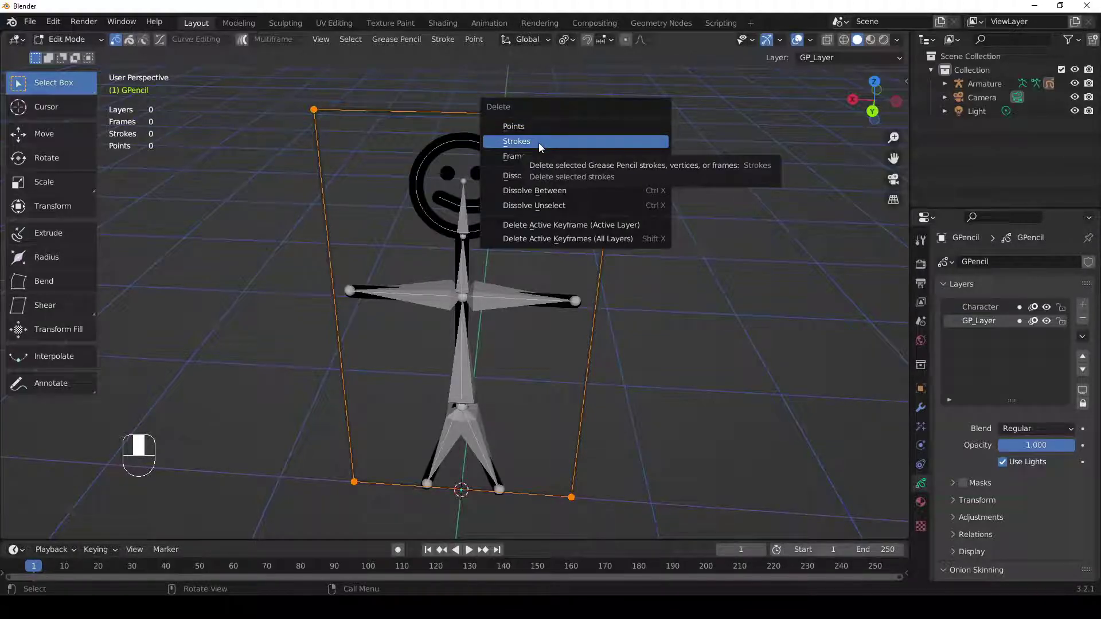
key("Delete")
left_click_drag(549, 147, 564, 142)
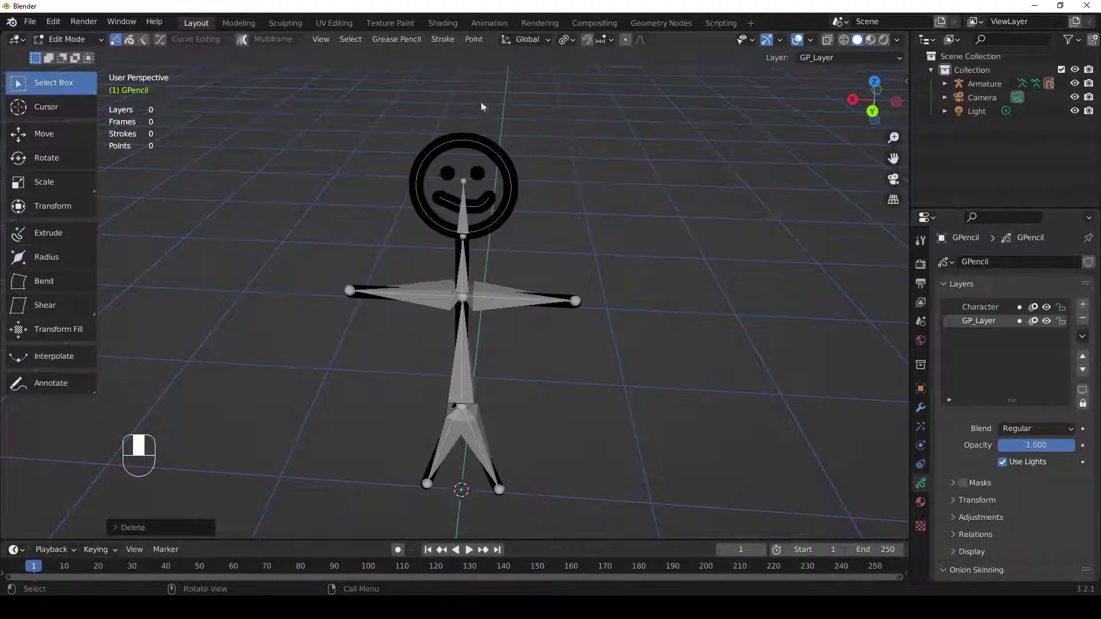
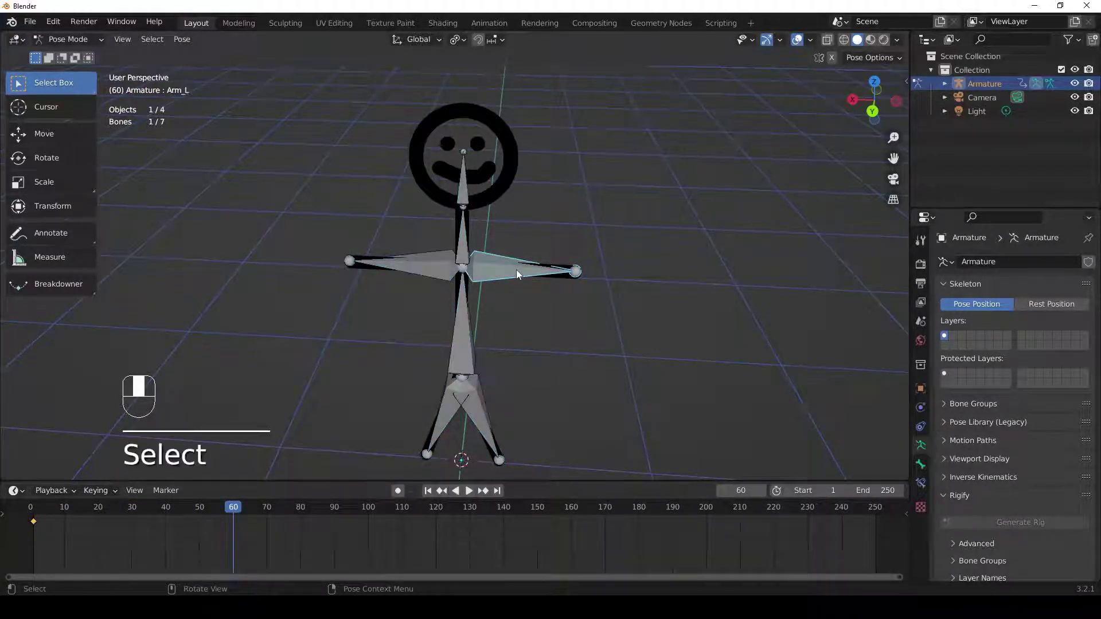
Rotate Arm_L to raise the arm at frame 60 and insert a keyframe for the pose.
key("r")
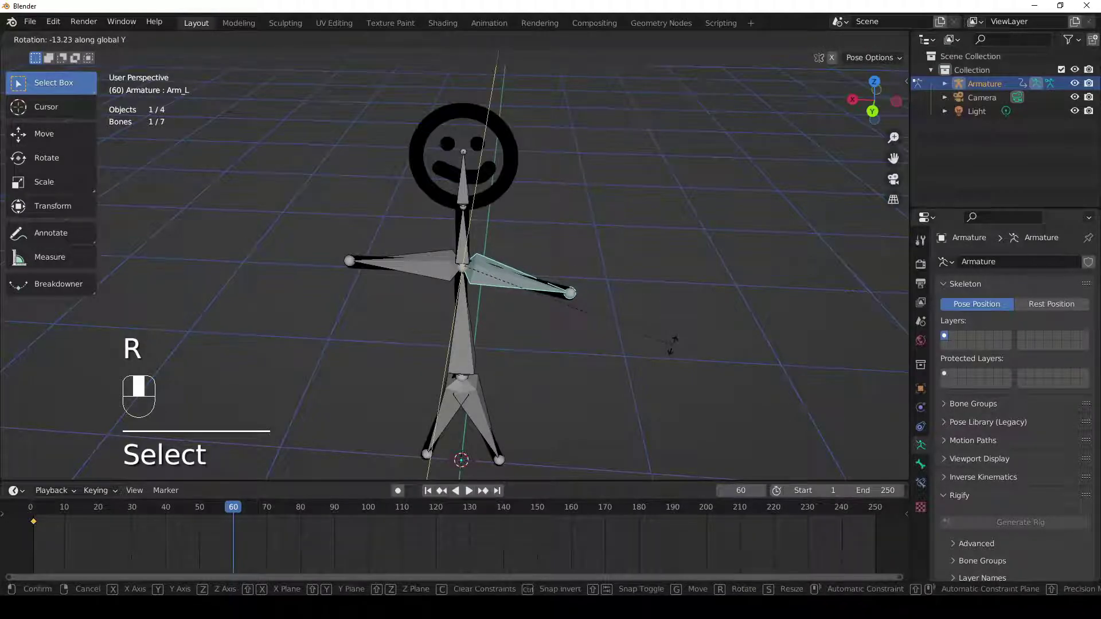
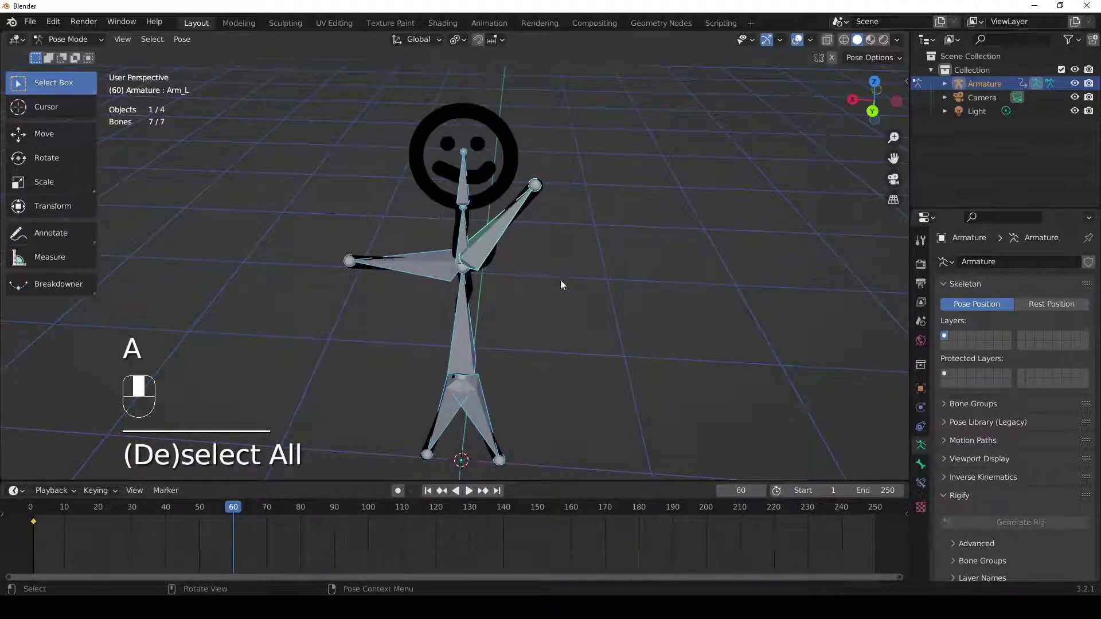
key("i")
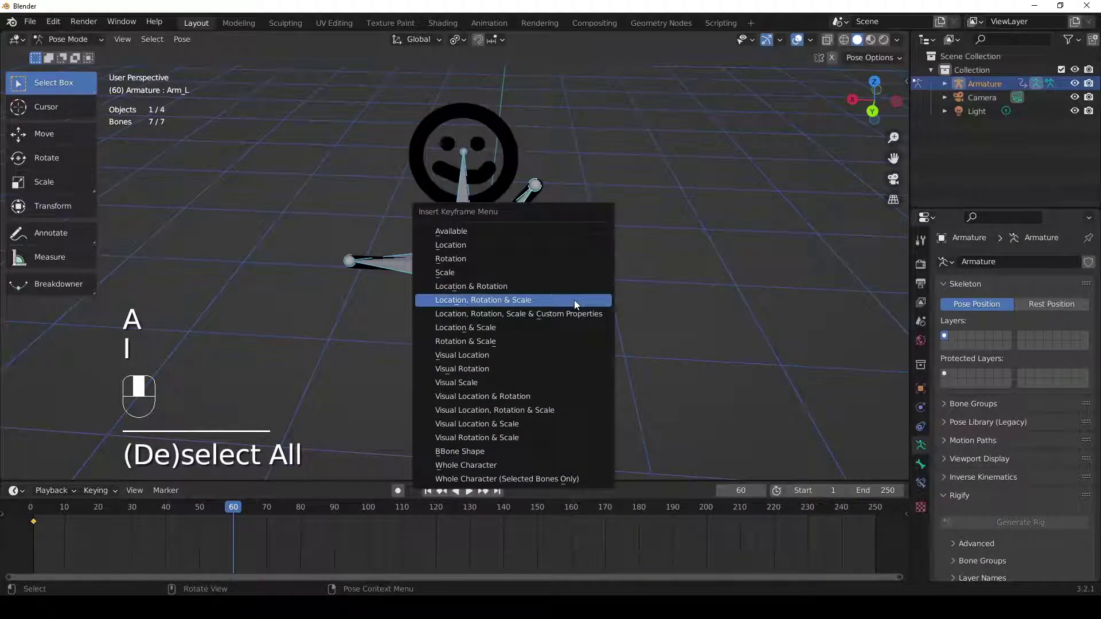
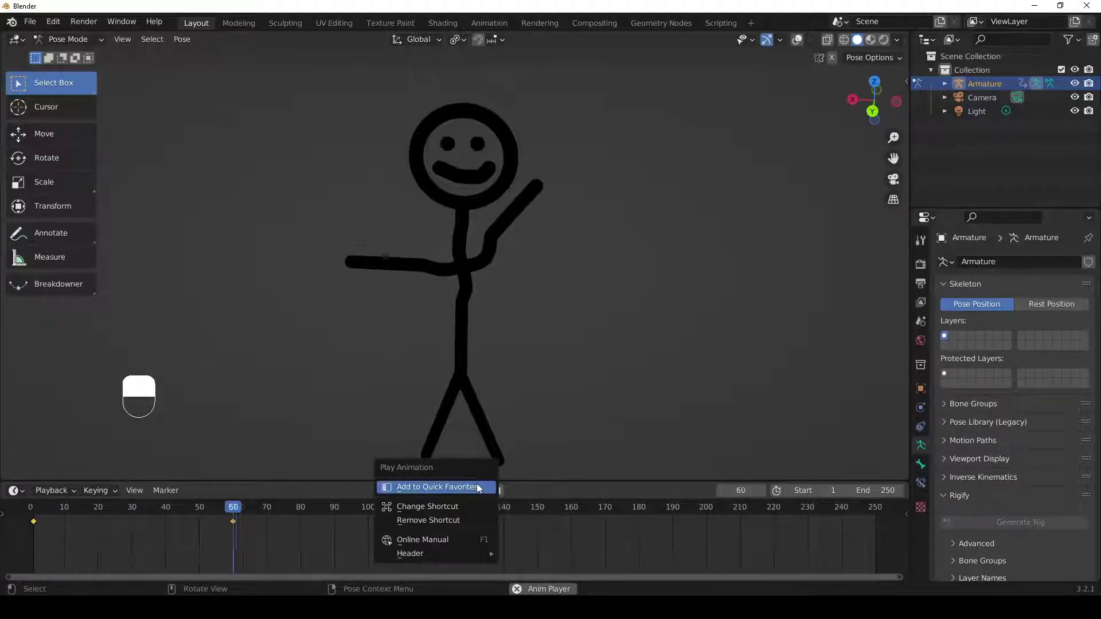
Scrub the timeline to preview the arm raising up to frame 60.
left_click_drag(553, 491, 461, 494)
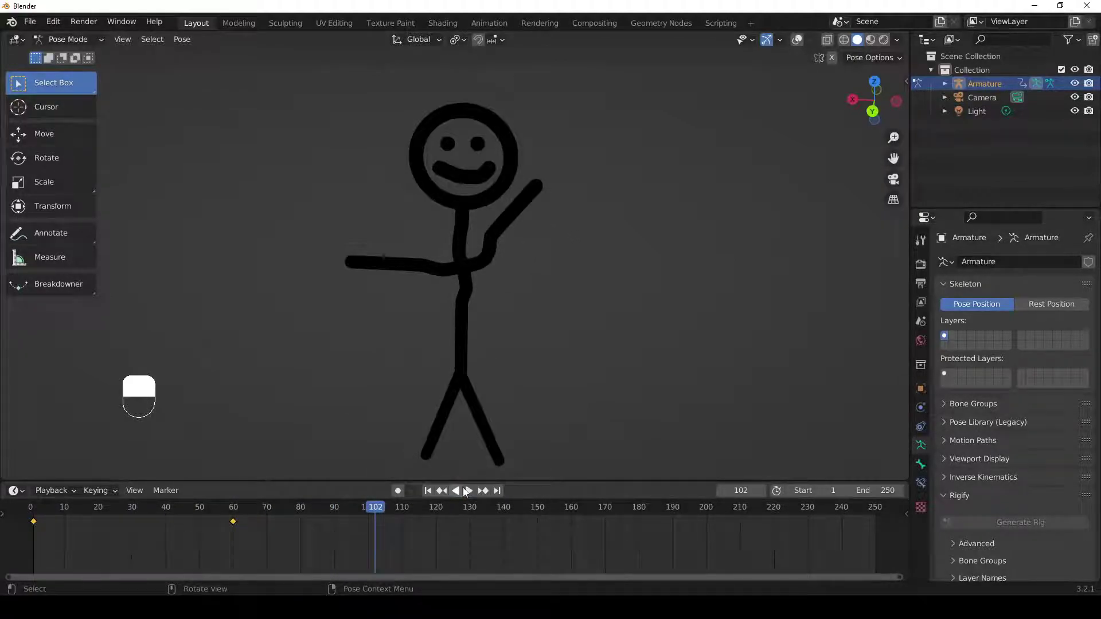
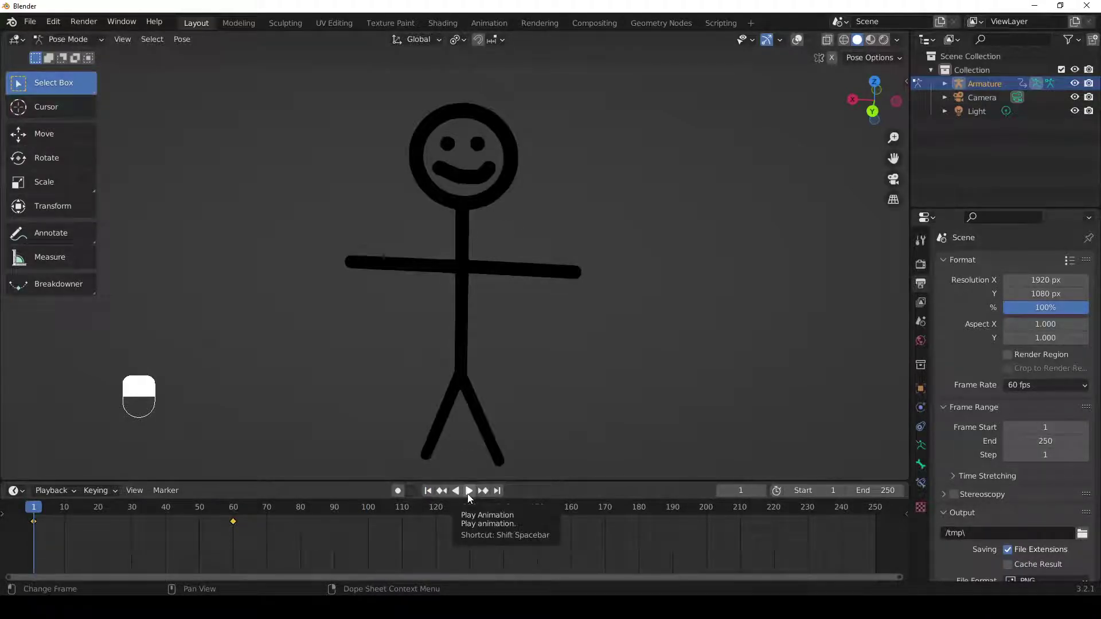
Play back the arm-raising animation from frame 1 at 60 fps, 1920×1080.
left_click(473, 499)
middle_click(472, 499)
right_click(472, 499)
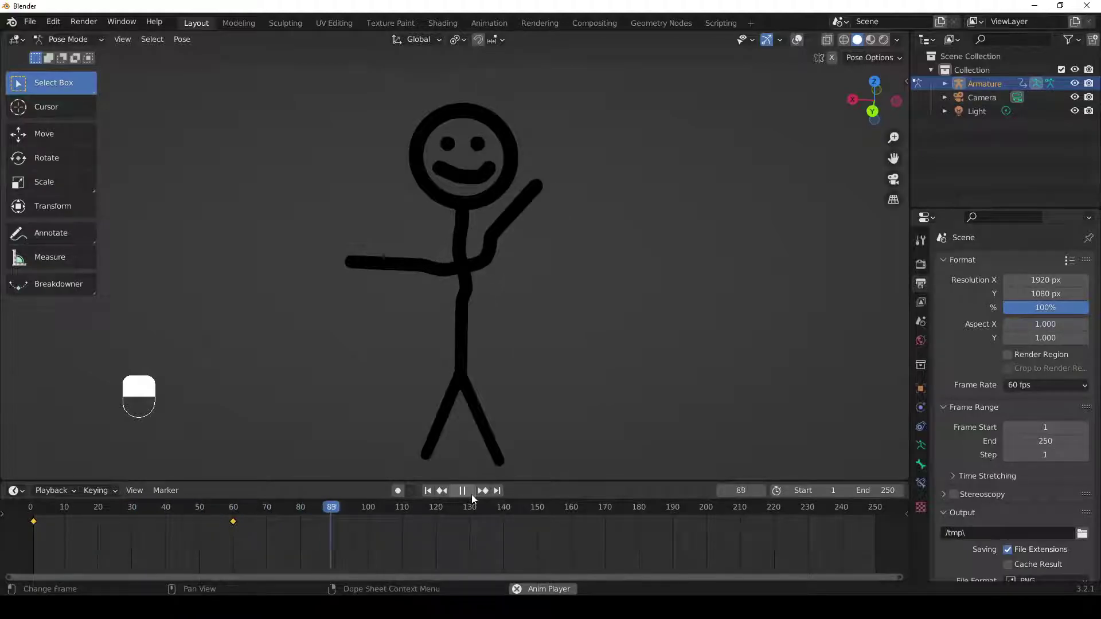
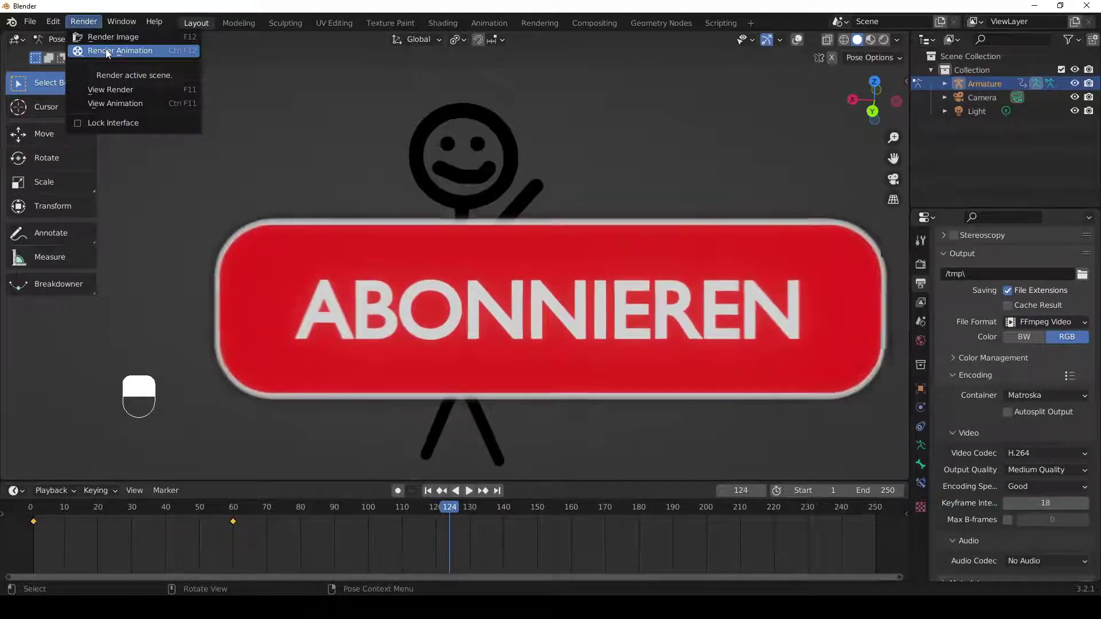
middle_click(107, 55)
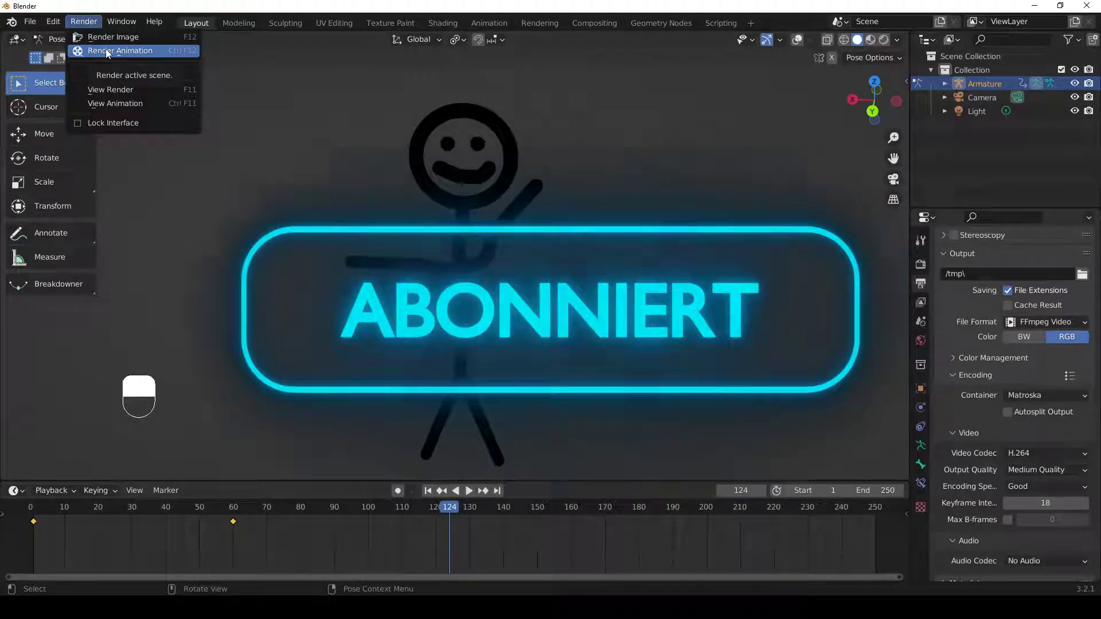